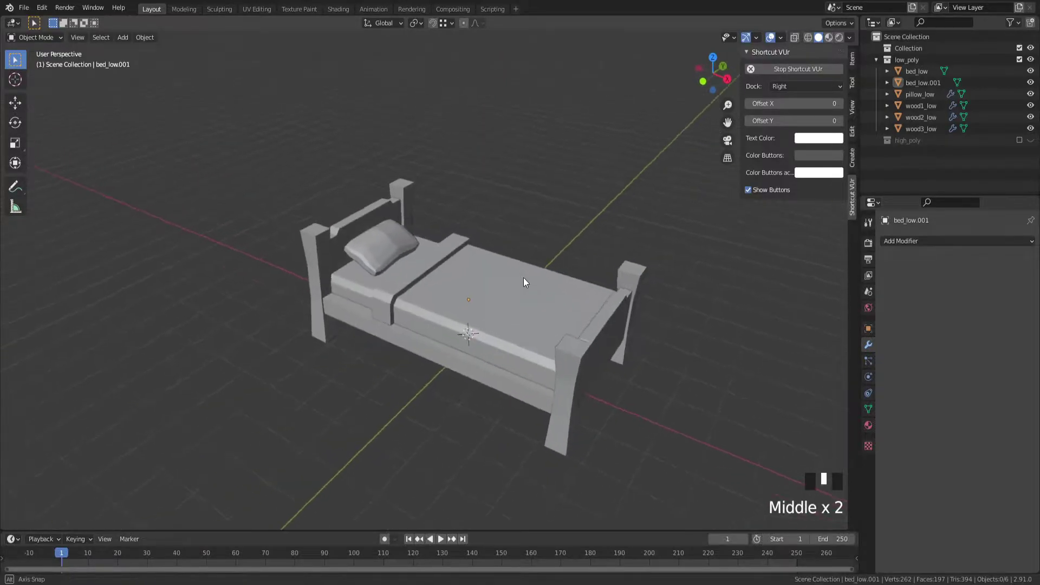
# Inspect the separate bed base pieces and prepare them for merging into one mesh.
pyautogui.scroll(3)
pyautogui.moveTo(475, 288); pyautogui.dragTo(418, 315)
pyautogui.press('n')
pyautogui.moveTo(426, 311); pyautogui.dragTo(290, 288)
pyautogui.click(289, 289)
pyautogui.moveTo(290, 288); pyautogui.dragTo(475, 366)
pyautogui.moveTo(475, 365); pyautogui.dragTo(414, 352)
pyautogui.moveTo(414, 352); pyautogui.dragTo(425, 321)
pyautogui.press('g')
pyautogui.press('Tab')
pyautogui.moveTo(484, 321); pyautogui.dragTo(496, 322)
pyautogui.press('l')
pyautogui.press('p')
pyautogui.press('Tab')
# Join bed_low and bed_low.001 with Ctrl+J into a single bed_low object.
pyautogui.click(506, 321)
pyautogui.moveTo(438, 321); pyautogui.dragTo(319, 156)
pyautogui.moveTo(320, 157); pyautogui.dragTo(436, 324)
pyautogui.moveTo(437, 324); pyautogui.dragTo(388, 326)
pyautogui.press('ctrl+j')
pyautogui.moveTo(458, 326); pyautogui.dragTo(519, 361)
pyautogui.scroll(-3)
pyautogui.click(520, 393)
pyautogui.moveTo(519, 393); pyautogui.dragTo(439, 389)
pyautogui.scroll(3)
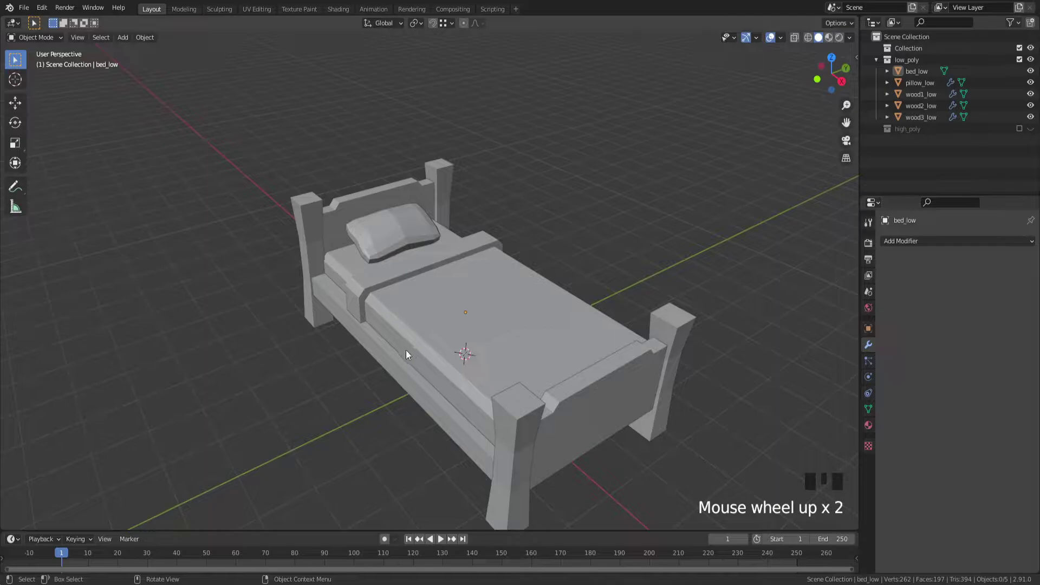
pyautogui.moveTo(395, 328); pyautogui.dragTo(441, 327)
pyautogui.scroll(-3)
pyautogui.moveTo(441, 327); pyautogui.dragTo(260, 11)
# In the UV Editing workspace create a new 1024×1024 UV Grid image named Untitled.
pyautogui.click(259, 11)
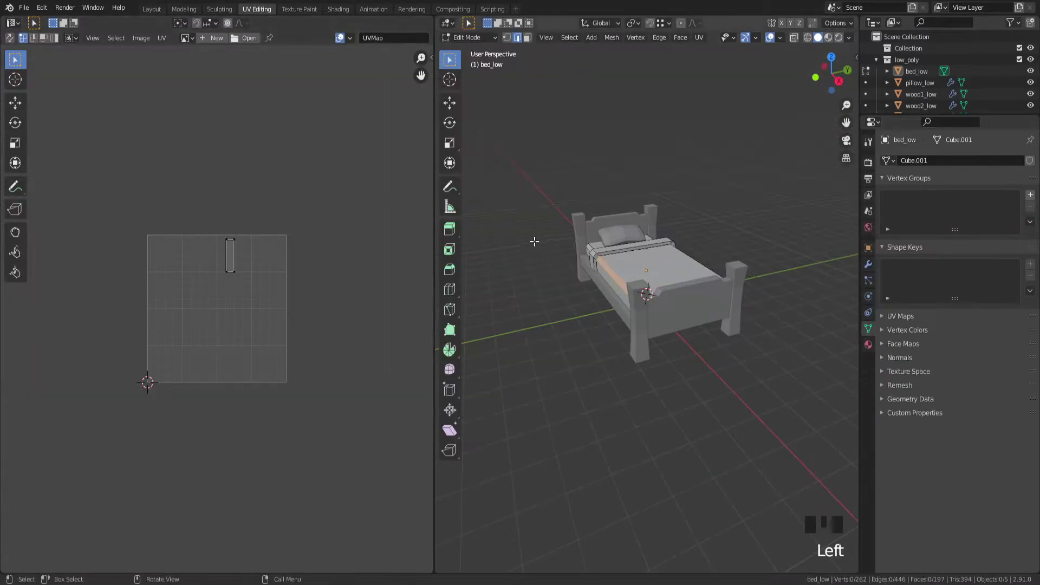
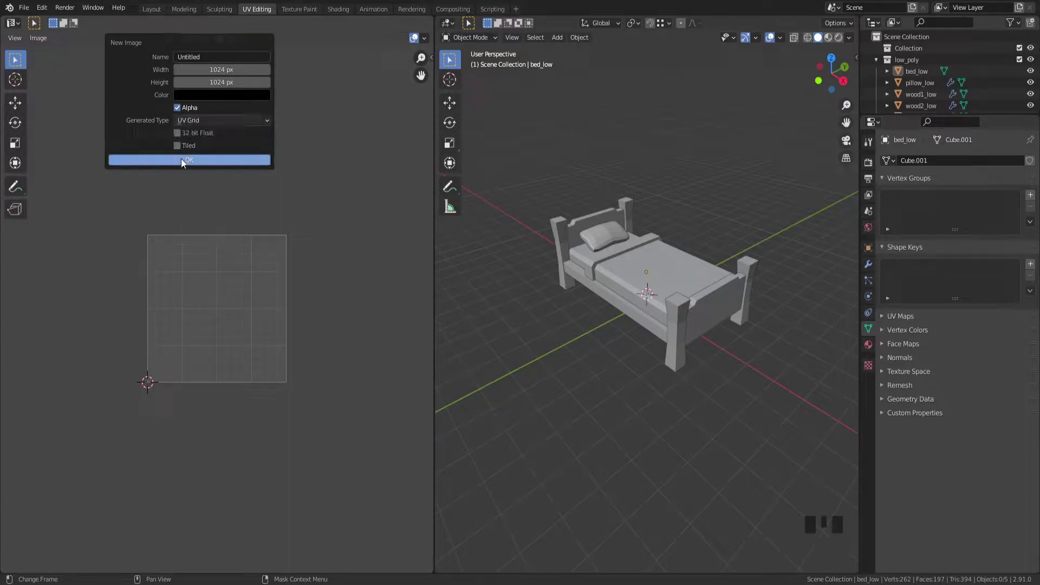
pyautogui.scroll(-3)
pyautogui.scroll(3)
pyautogui.moveTo(528, 170); pyautogui.dragTo(594, 205)
pyautogui.click(594, 205)
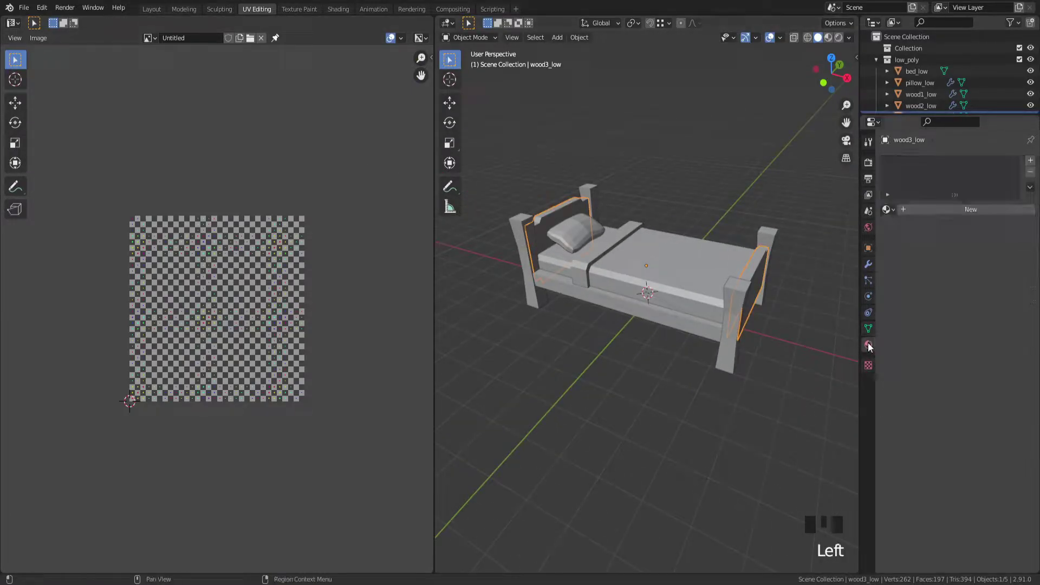
# Give wood3_low a new material using the Untitled grid image and preview it in the viewport.
pyautogui.moveTo(948, 209); pyautogui.dragTo(846, 56)
pyautogui.click(841, 43)
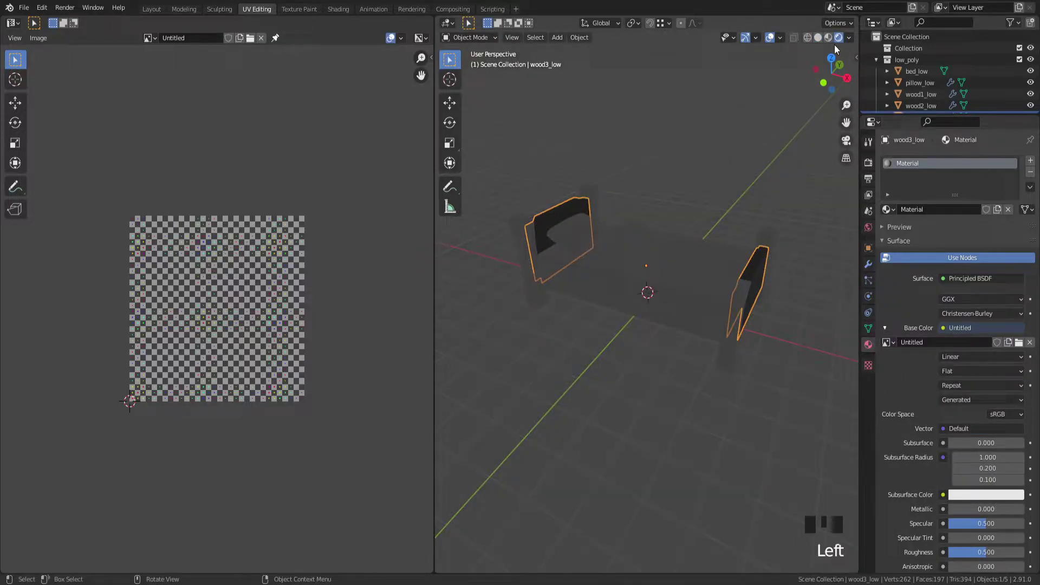
pyautogui.click(832, 37)
pyautogui.moveTo(661, 150); pyautogui.dragTo(753, 139)
pyautogui.scroll(3)
pyautogui.moveTo(733, 154); pyautogui.dragTo(758, 313)
pyautogui.scroll(-3)
pyautogui.moveTo(756, 312); pyautogui.dragTo(599, 308)
pyautogui.scroll(3)
pyautogui.moveTo(631, 285); pyautogui.dragTo(693, 304)
# Link the material to all five bed parts with Ctrl+L so the checker shows everywhere.
pyautogui.press('z')
pyautogui.scroll(-3)
pyautogui.click(810, 395)
pyautogui.press('z')
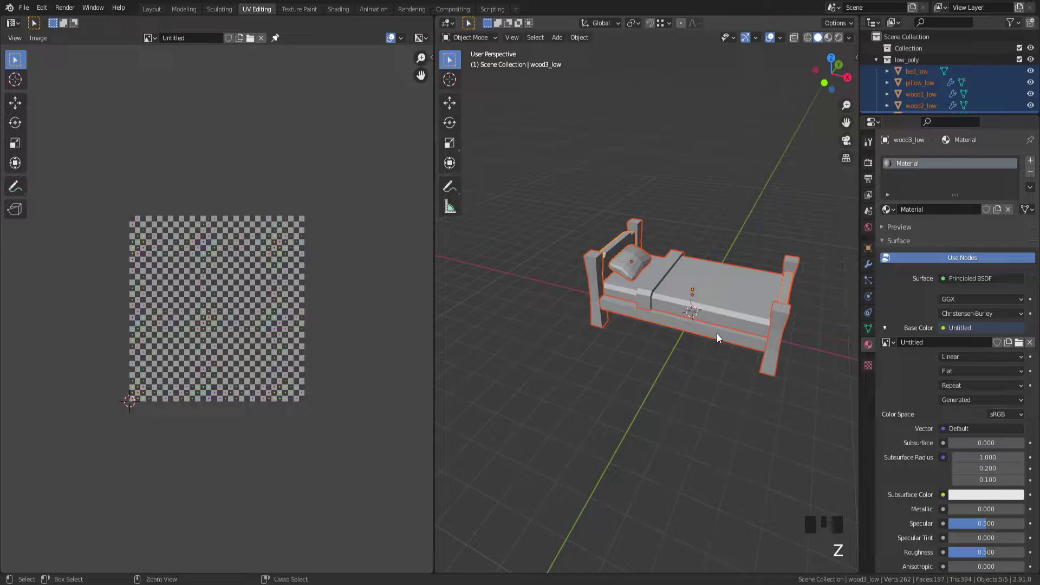
pyautogui.press('ctrl+l')
pyautogui.moveTo(692, 362); pyautogui.dragTo(828, 37)
pyautogui.click(828, 37)
pyautogui.moveTo(698, 135); pyautogui.dragTo(693, 166)
pyautogui.scroll(3)
pyautogui.moveTo(699, 179); pyautogui.dragTo(613, 265)
pyautogui.click(613, 265)
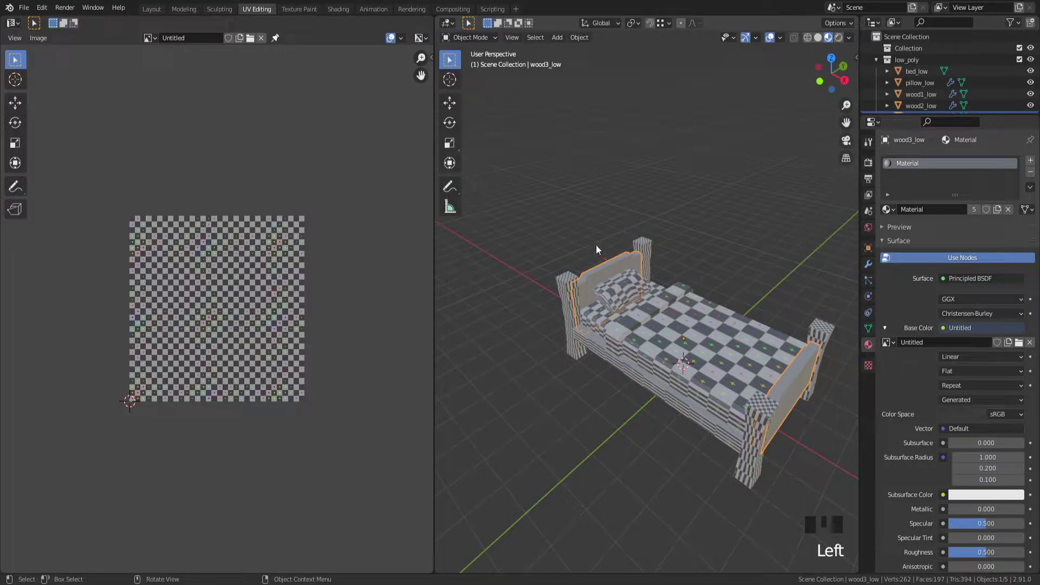
# Unwrap all geometry of every bed part in edit mode.
pyautogui.click(831, 495)
pyautogui.press('Tab')
pyautogui.press('a')
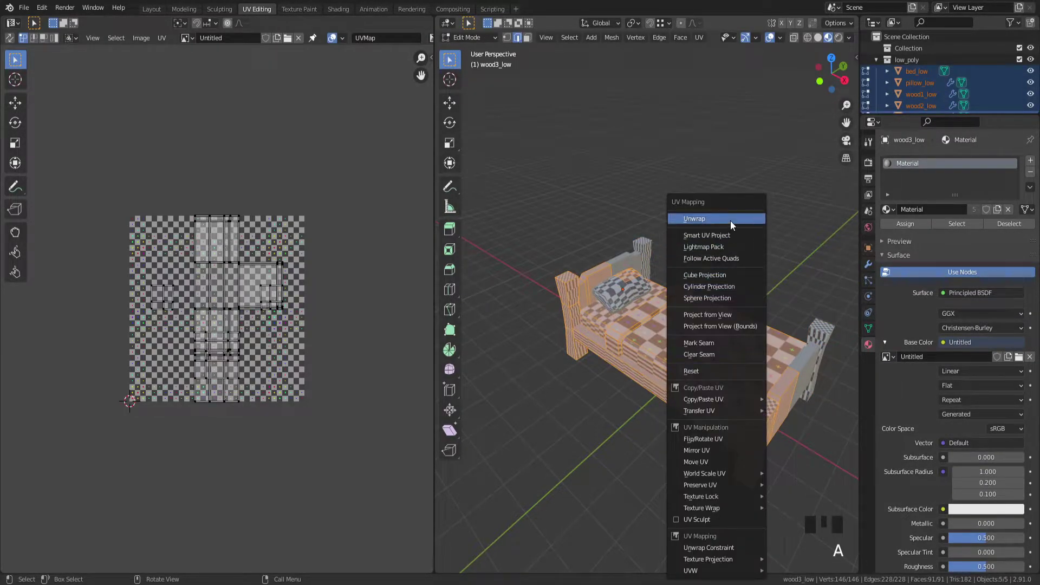
pyautogui.press('u')
pyautogui.press('Tab')
pyautogui.click(757, 242)
# Orbit the bed to inspect the checker texture and select the wood1_low post piece.
pyautogui.scroll(-3)
pyautogui.scroll(3)
pyautogui.scroll(-3)
pyautogui.moveTo(784, 291); pyautogui.dragTo(609, 299)
pyautogui.scroll(3)
pyautogui.moveTo(623, 339); pyautogui.dragTo(612, 361)
pyautogui.scroll(3)
pyautogui.scroll(3)
pyautogui.scroll(-3)
pyautogui.middleClick(604, 292)
pyautogui.scroll(3)
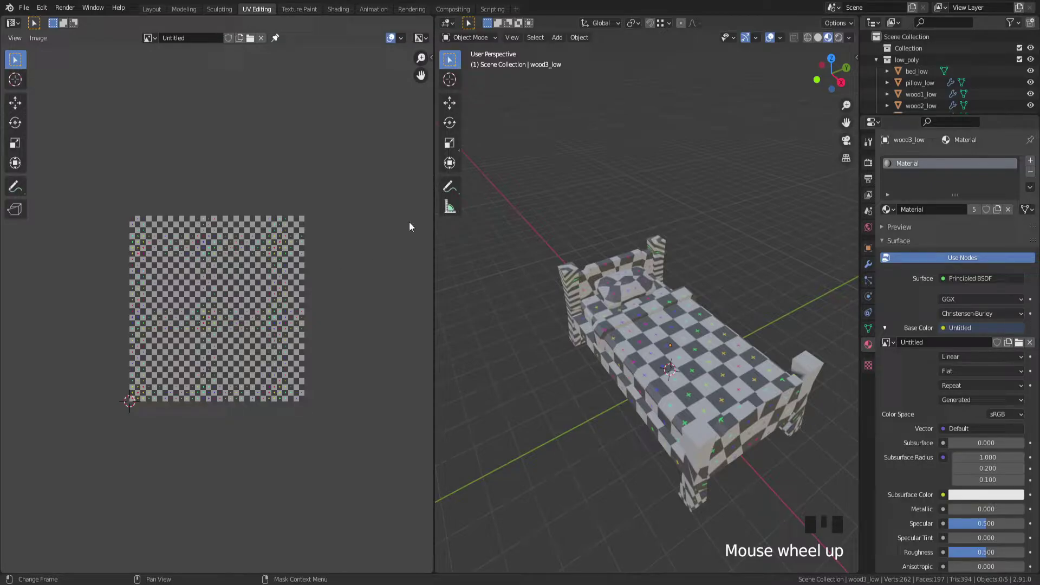
pyautogui.moveTo(668, 274); pyautogui.dragTo(693, 318)
pyautogui.scroll(-3)
pyautogui.scroll(3)
pyautogui.moveTo(617, 306); pyautogui.dragTo(661, 323)
pyautogui.scroll(3)
pyautogui.moveTo(656, 309); pyautogui.dragTo(742, 264)
pyautogui.scroll(-3)
pyautogui.moveTo(625, 263); pyautogui.dragTo(686, 249)
pyautogui.scroll(3)
pyautogui.scroll(3)
pyautogui.moveTo(602, 313); pyautogui.dragTo(660, 304)
pyautogui.scroll(-3)
pyautogui.moveTo(711, 310); pyautogui.dragTo(716, 342)
pyautogui.click(716, 341)
pyautogui.moveTo(783, 337); pyautogui.dragTo(667, 316)
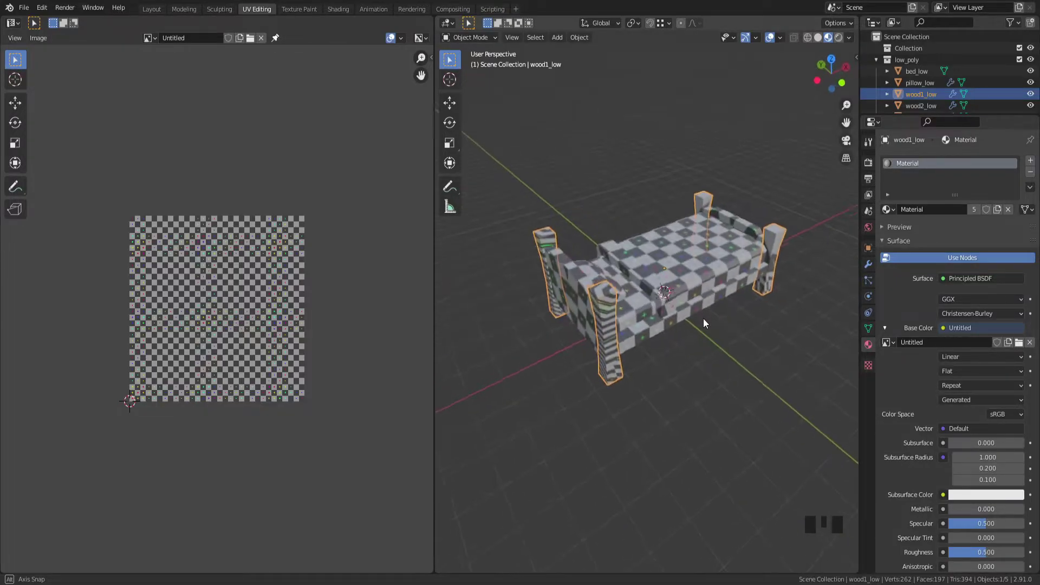
# Enter edit mode on wood1_low to mark seams on the posts and unwrap them.
pyautogui.press('Tab')
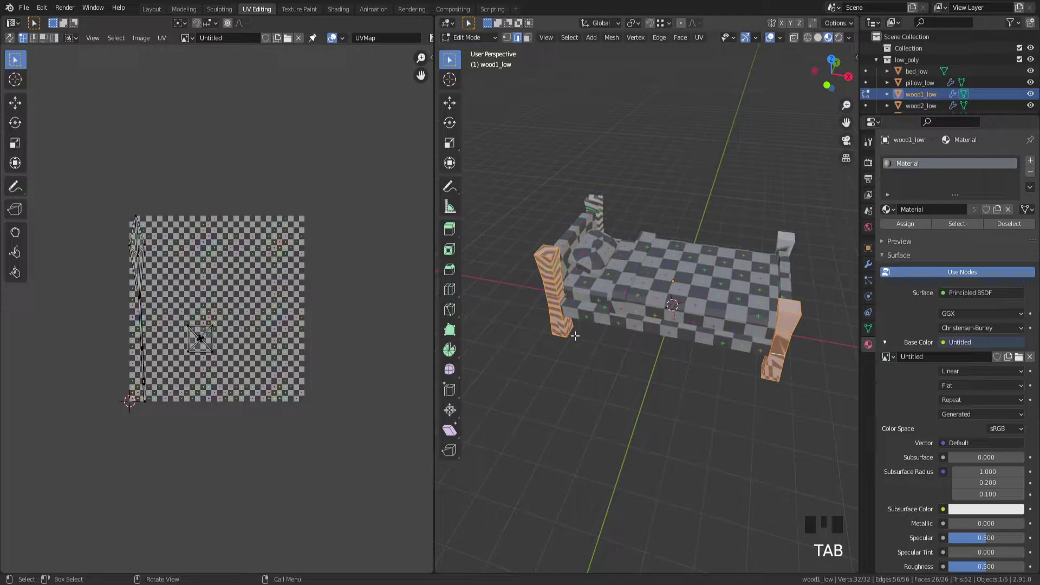
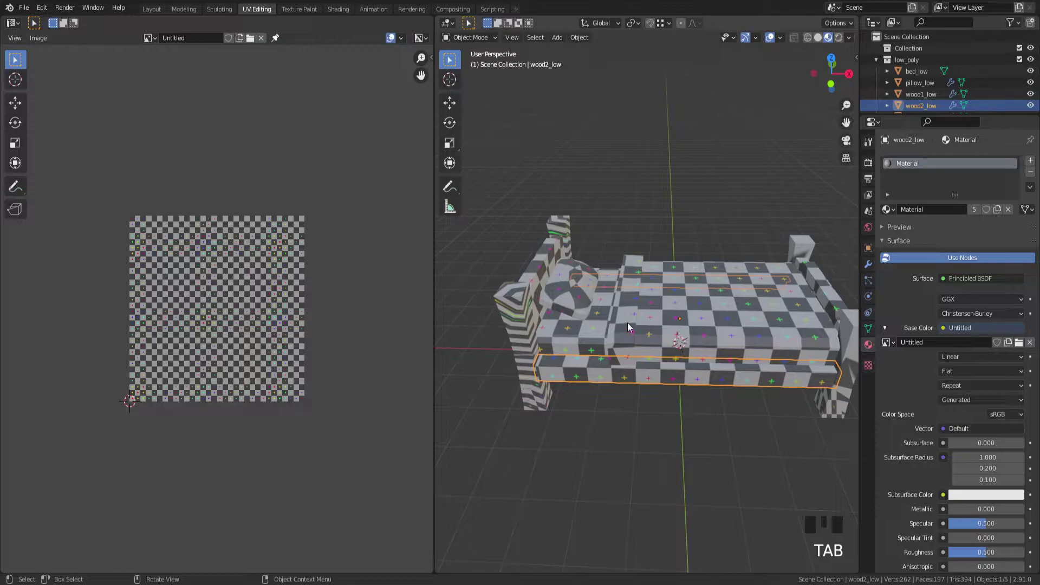
# Edit wood3_low and mark the chosen footboard edges as seams.
pyautogui.click(631, 330)
pyautogui.moveTo(670, 338); pyautogui.dragTo(673, 338)
pyautogui.scroll(3)
pyautogui.press('Tab')
pyautogui.scroll(3)
pyautogui.click(598, 383)
pyautogui.moveTo(601, 379); pyautogui.dragTo(786, 360)
pyautogui.click(787, 361)
pyautogui.moveTo(815, 385); pyautogui.dragTo(604, 298)
pyautogui.moveTo(604, 298); pyautogui.dragTo(649, 299)
pyautogui.scroll(-3)
pyautogui.moveTo(665, 304); pyautogui.dragTo(565, 325)
pyautogui.press('Tab')
# Unwrap the footboard faces into their own islands and turn toward the pillow.
pyautogui.moveTo(576, 316); pyautogui.dragTo(616, 318)
pyautogui.scroll(3)
pyautogui.moveTo(637, 328); pyautogui.dragTo(678, 361)
pyautogui.scroll(-3)
pyautogui.moveTo(691, 365); pyautogui.dragTo(595, 244)
pyautogui.click(594, 244)
pyautogui.press('Tab')
pyautogui.moveTo(689, 312); pyautogui.dragTo(653, 289)
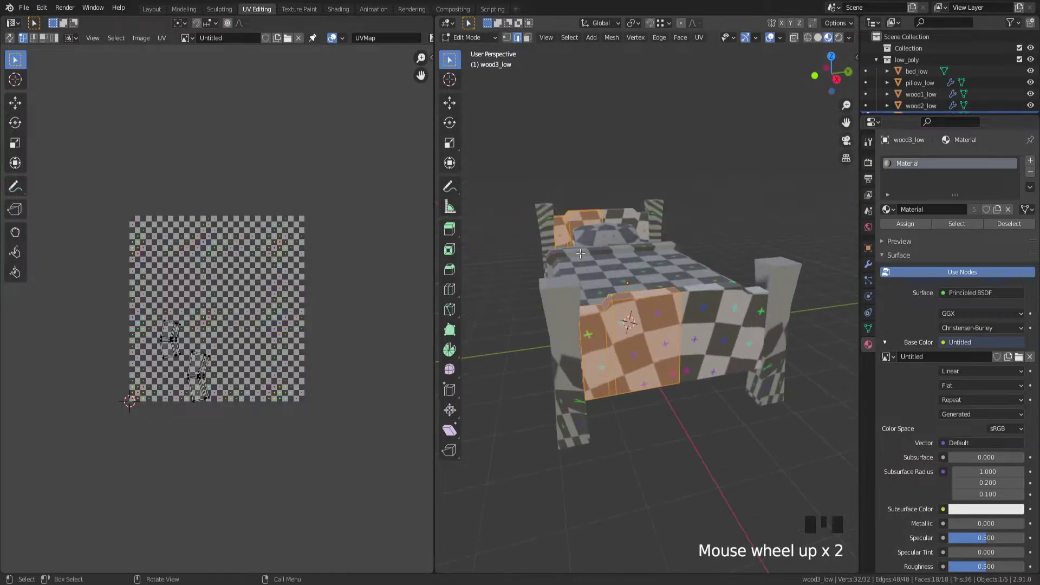
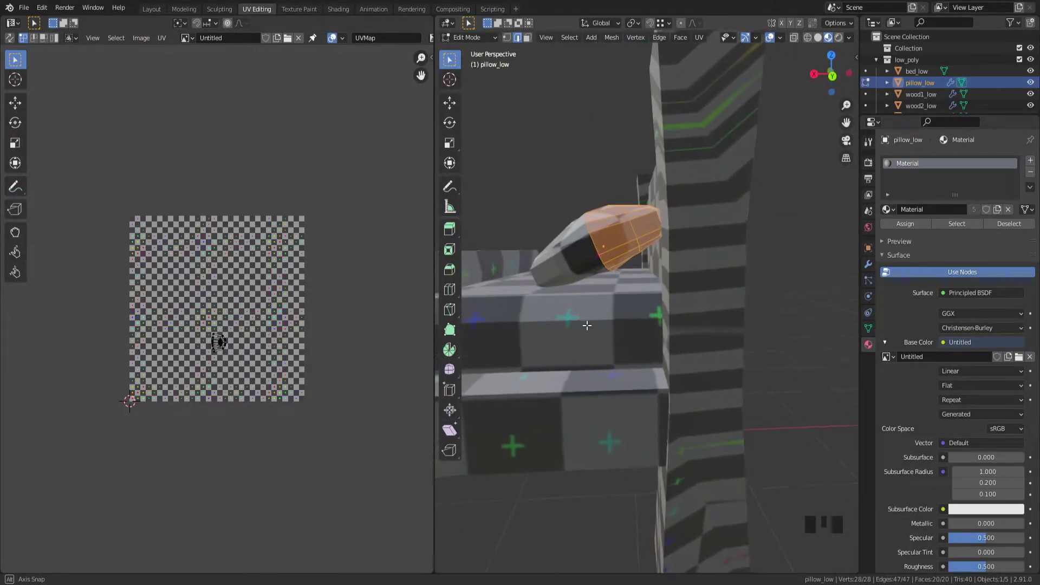
# Mark a seam on pillow_low via the Edge menu, return to object mode and select all bed parts.
pyautogui.press('2')
pyautogui.click(616, 244)
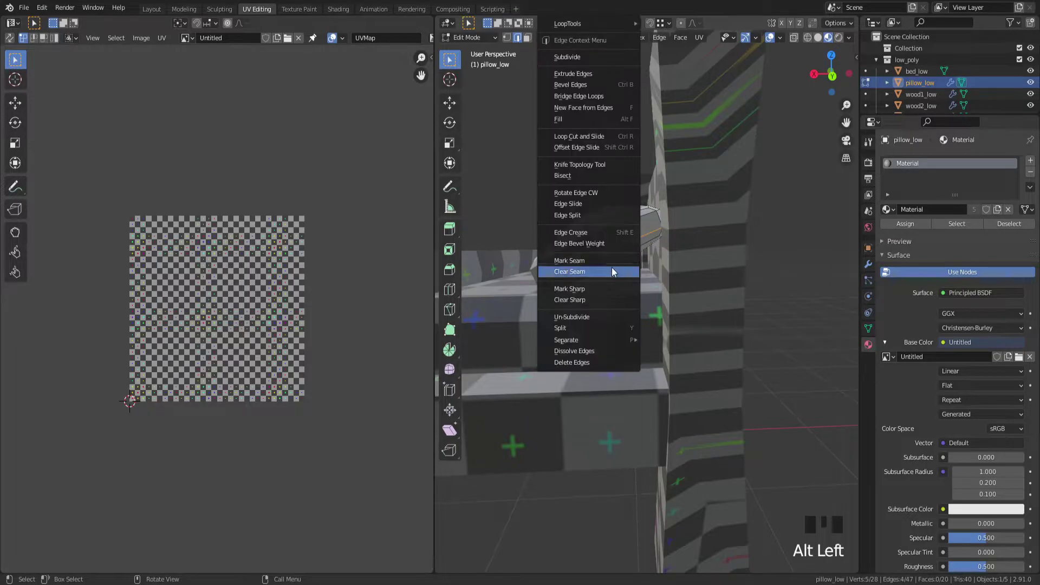
pyautogui.moveTo(612, 265); pyautogui.dragTo(583, 308)
pyautogui.scroll(-3)
pyautogui.press('Tab')
pyautogui.moveTo(550, 306); pyautogui.dragTo(693, 357)
pyautogui.scroll(-3)
pyautogui.moveTo(708, 355); pyautogui.dragTo(776, 441)
pyautogui.click(776, 441)
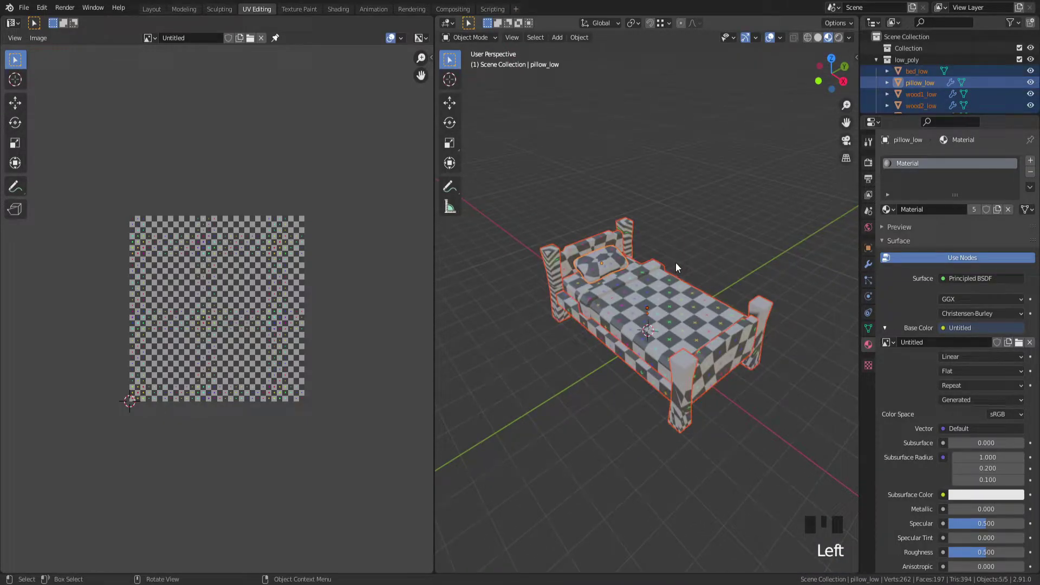
# Unwrap all five parts into one combined layout and switch the image to a Color Grid.
pyautogui.press('Tab')
pyautogui.press('a')
pyautogui.press('u')
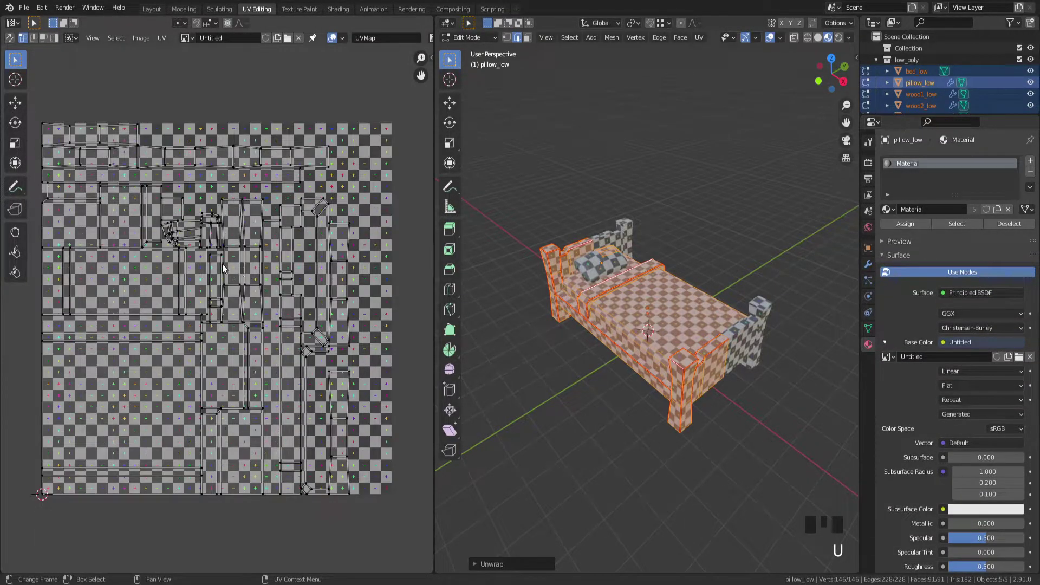
pyautogui.press('n')
pyautogui.click(382, 164)
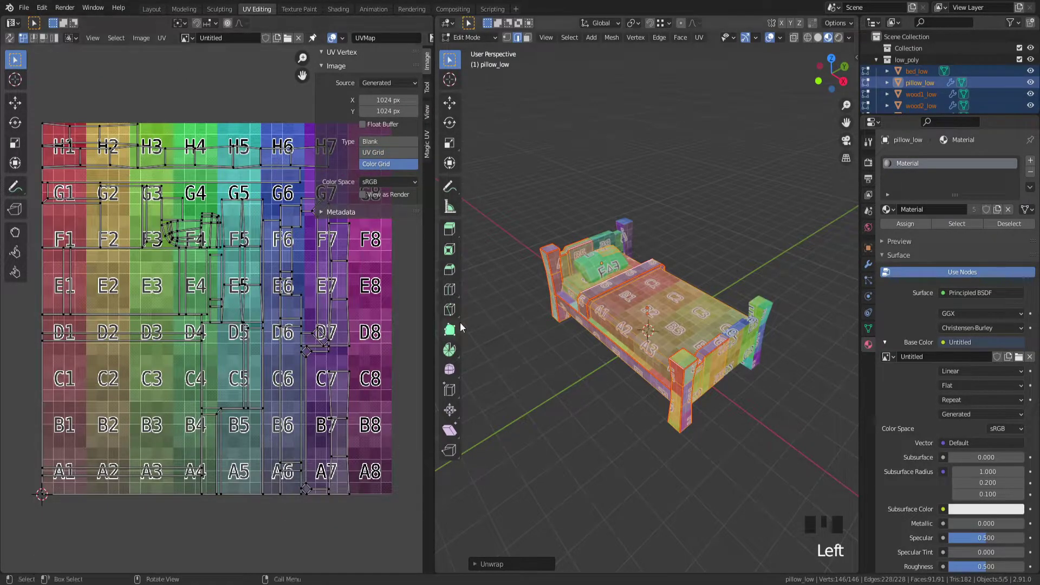
# Set the Untitled image type to Blank so the packed islands show on black.
pyautogui.click(390, 150)
pyautogui.click(390, 142)
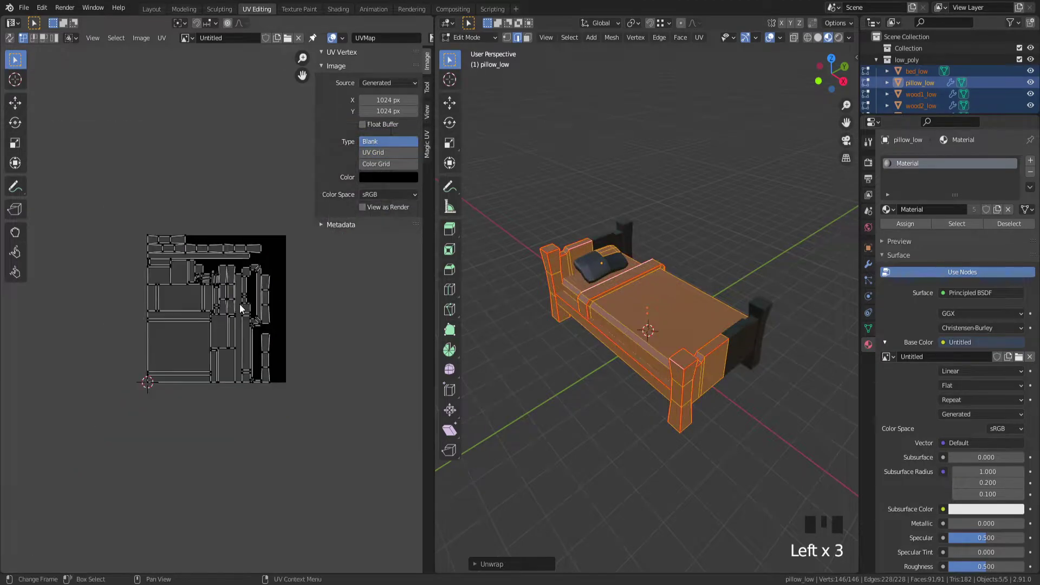
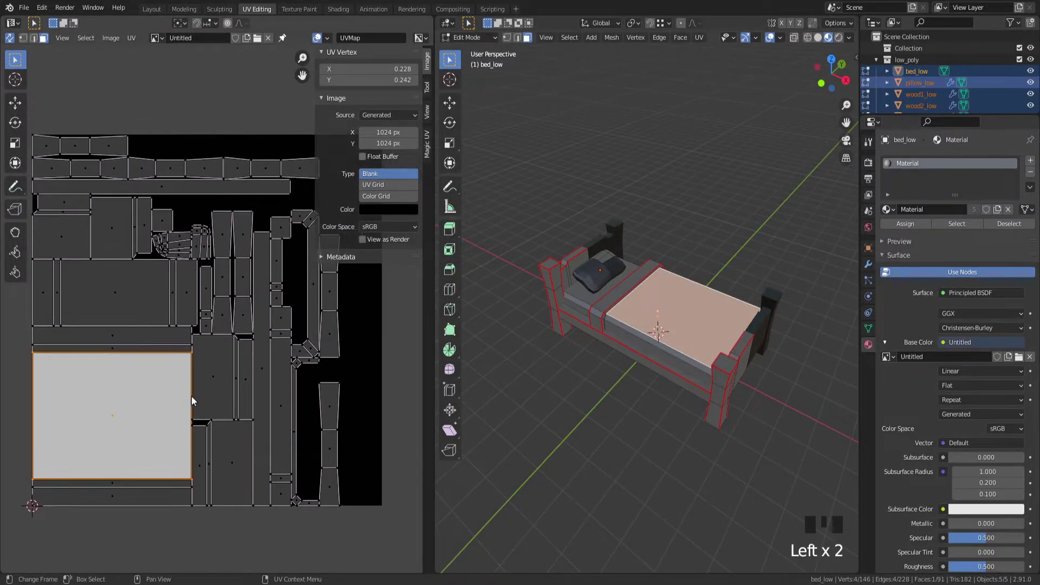
# Re-unwrap all UV islands with a 0.030 margin for clear gaps between pieces.
pyautogui.press('a')
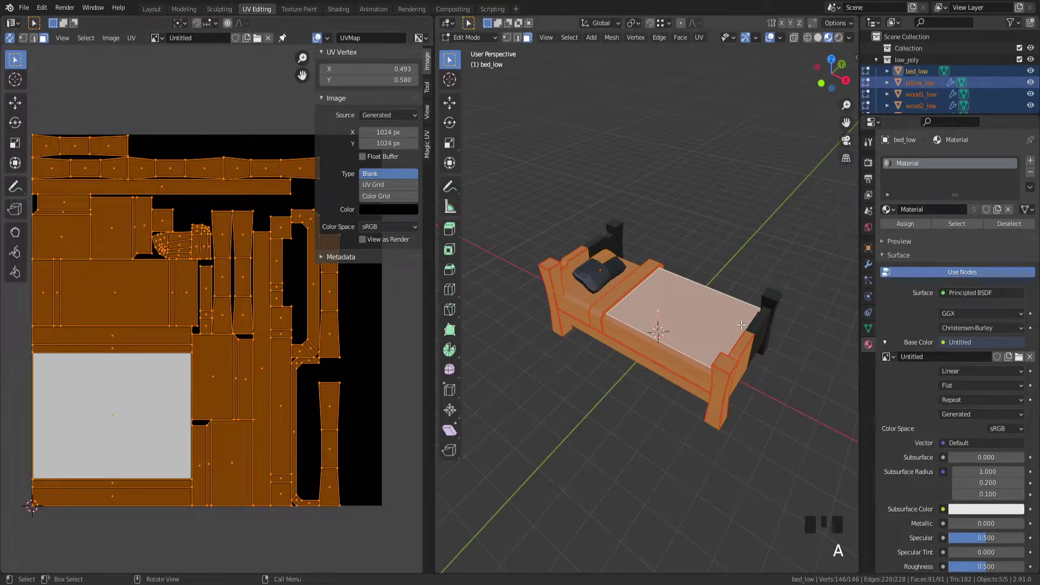
pyautogui.press('u')
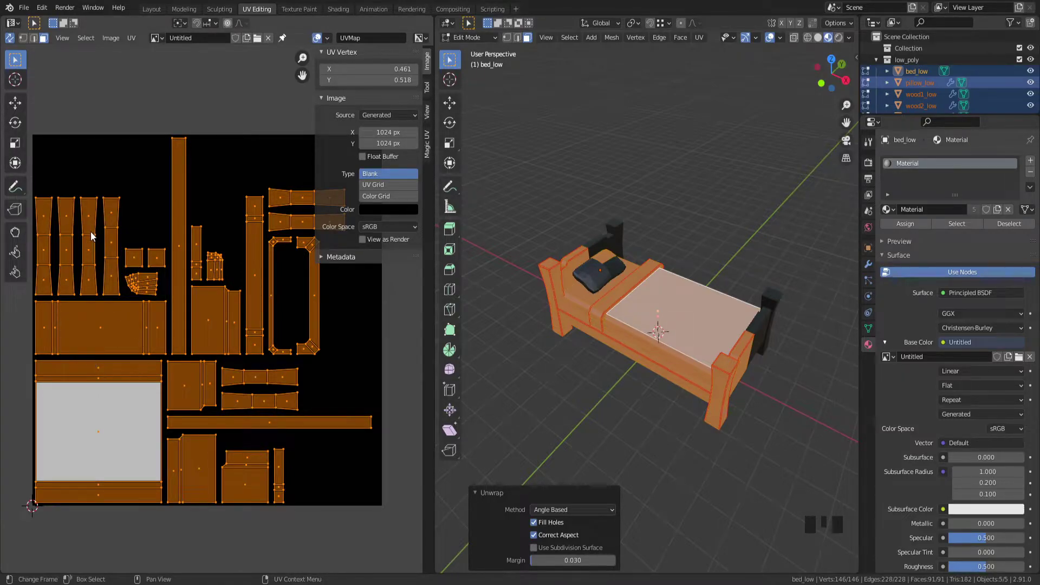
pyautogui.click(75, 150)
pyautogui.press('l')
pyautogui.click(88, 155)
pyautogui.scroll(-3)
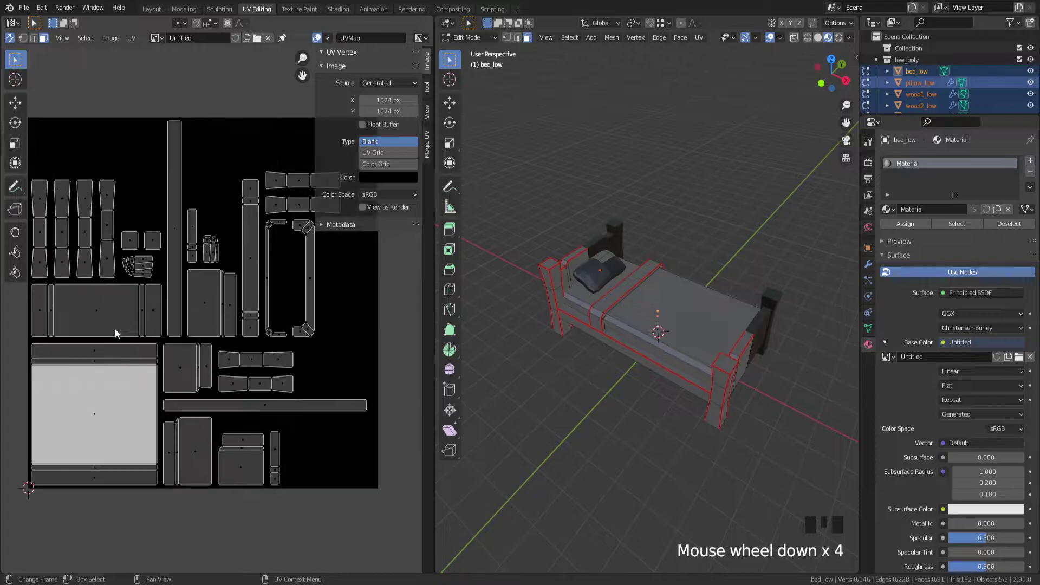
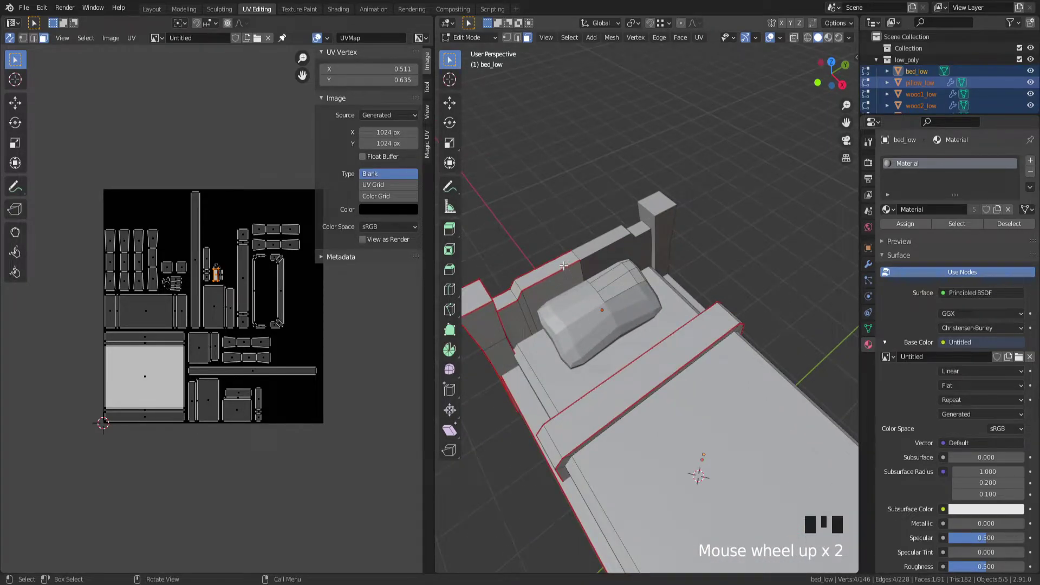
# Make pillow_low the active mesh in edit mode by picking one of its faces.
pyautogui.click(624, 273)
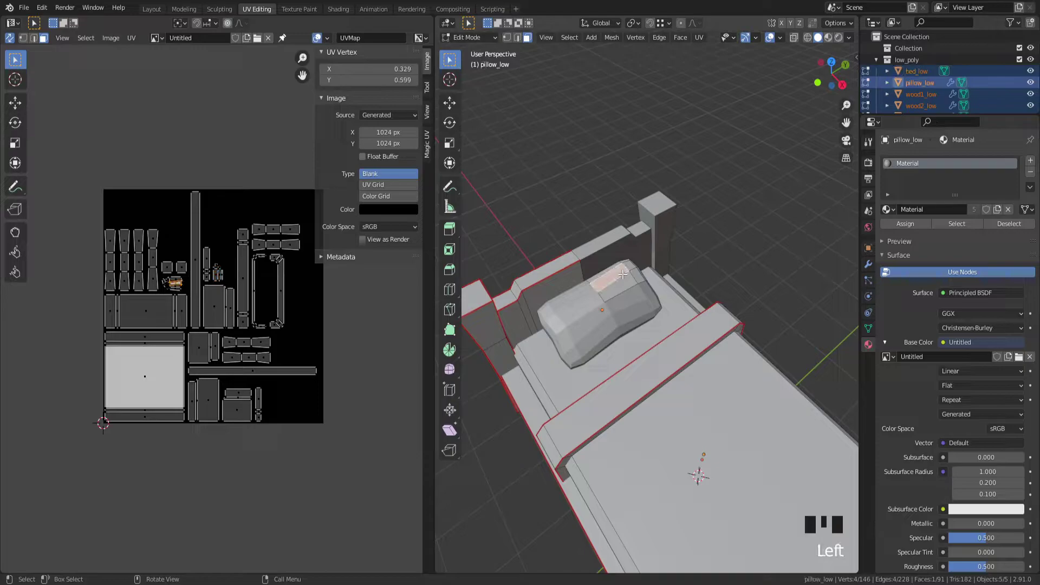
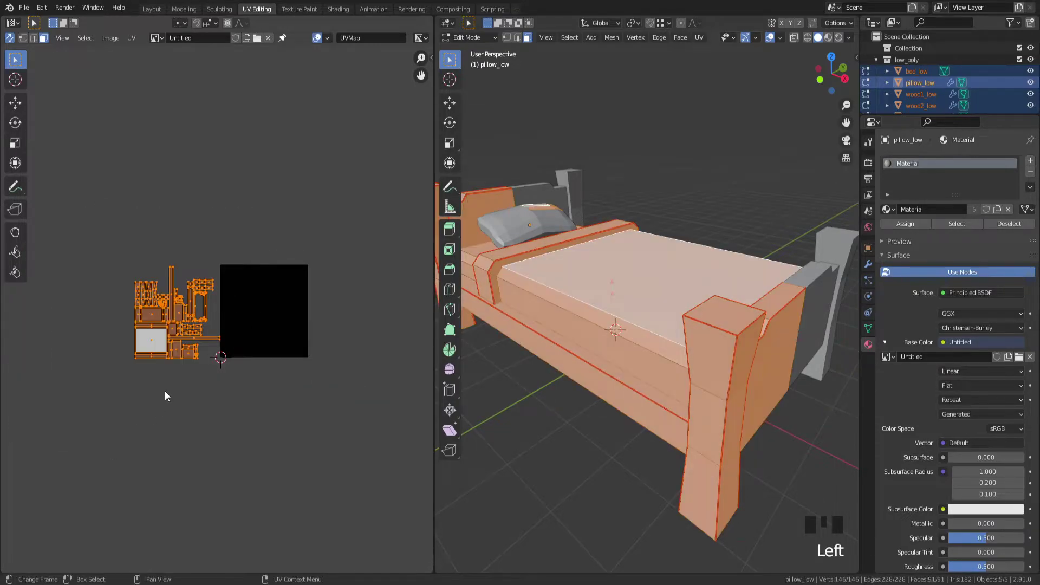
# Select the leg islands, rotate them a quarter turn and move them to the left.
pyautogui.press('g')
pyautogui.click(270, 263)
pyautogui.press('l')
pyautogui.press('l')
pyautogui.press('r')
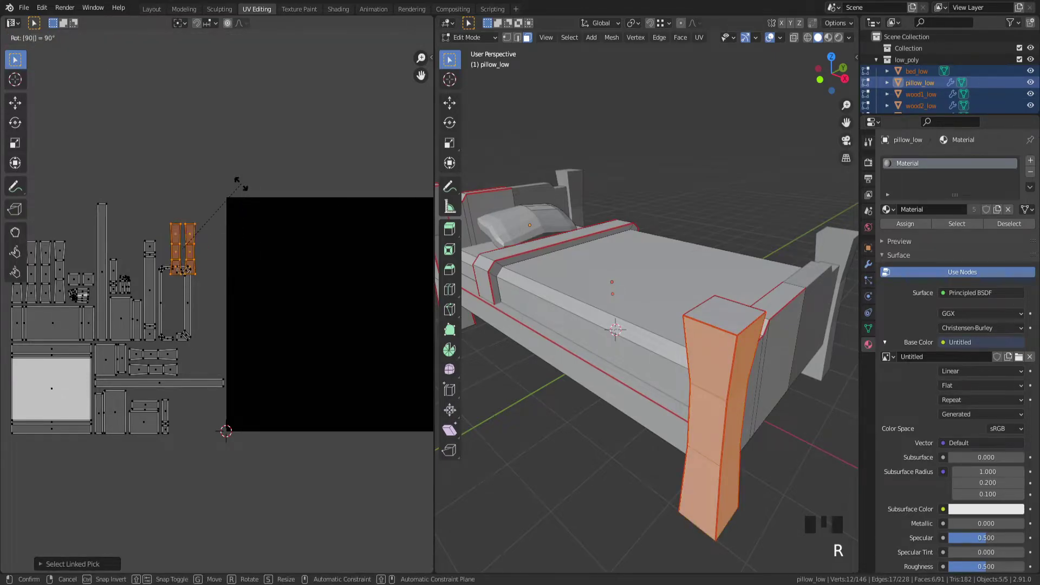
pyautogui.press('g')
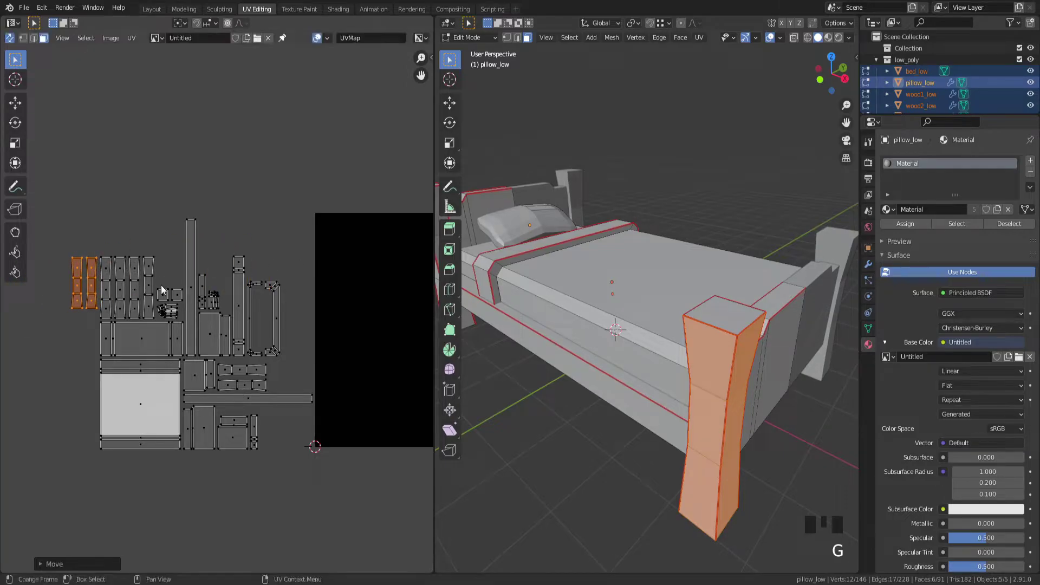
pyautogui.press('l')
pyautogui.press('l')
pyautogui.press('l')
pyautogui.press('l')
pyautogui.press('g')
pyautogui.click(301, 318)
# Line the remaining leg islands into the top row and drop the long strips below the layout.
pyautogui.press('l')
pyautogui.press('l')
pyautogui.press('r')
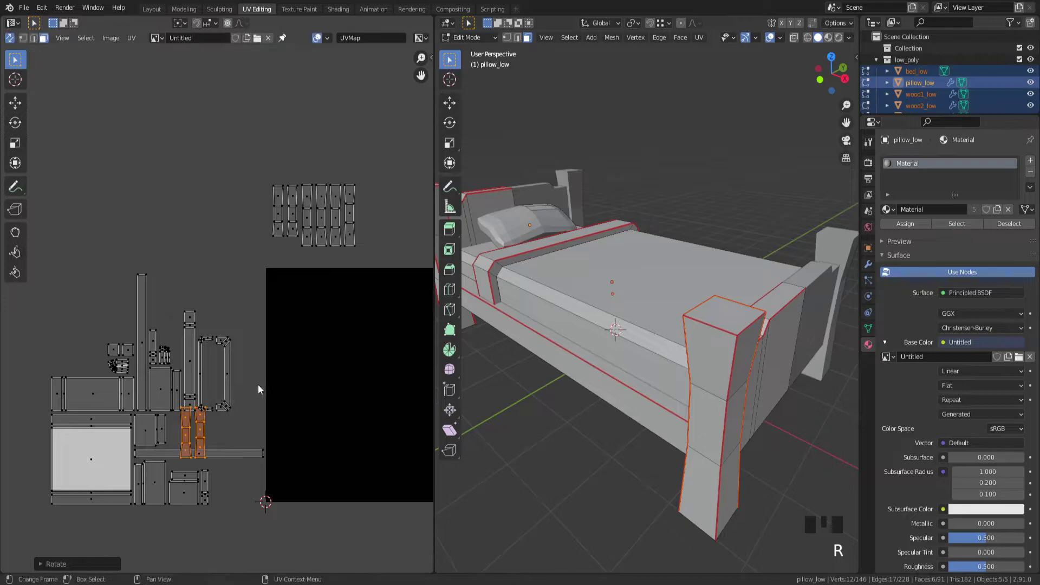
pyautogui.press('g')
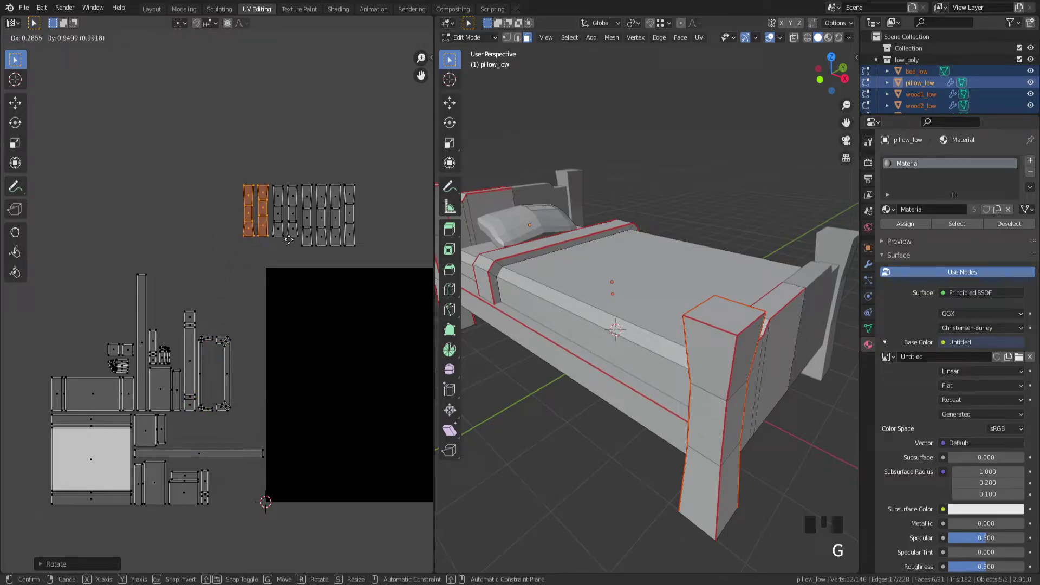
pyautogui.click(309, 326)
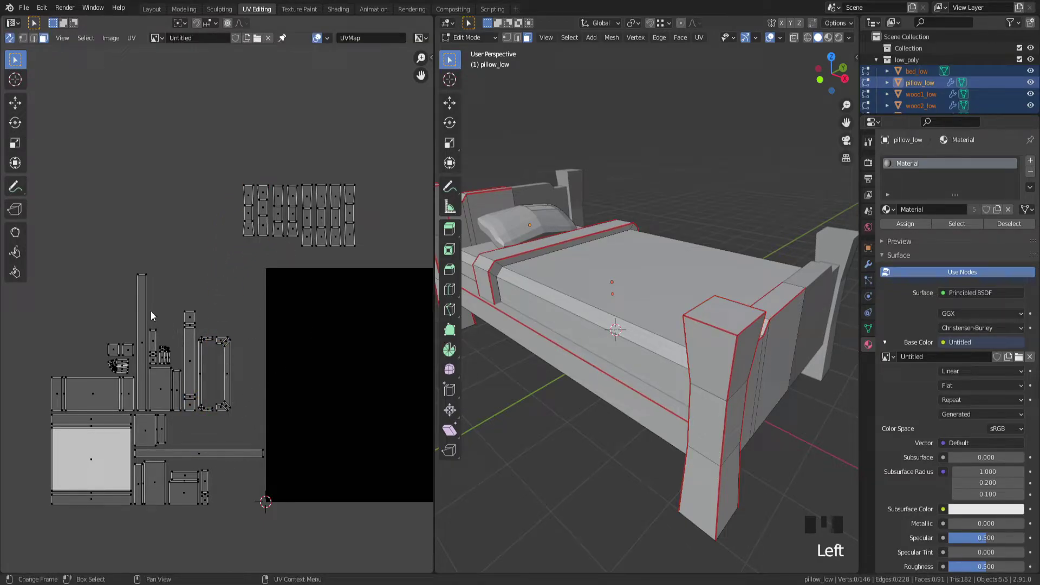
pyautogui.press('l')
pyautogui.press('g')
pyautogui.click(296, 421)
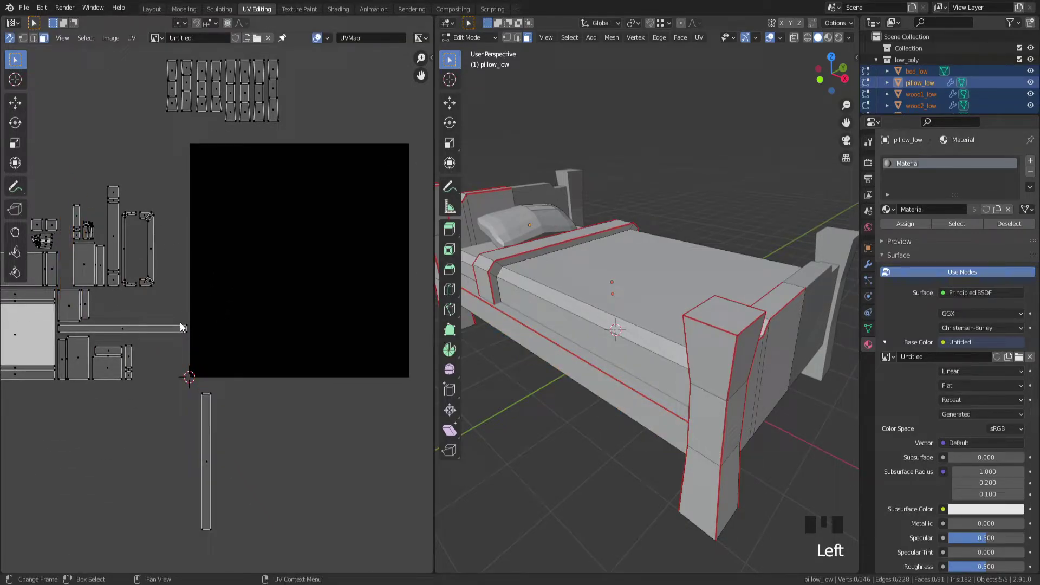
pyautogui.press('l')
pyautogui.press('r')
pyautogui.press('g')
pyautogui.click(329, 429)
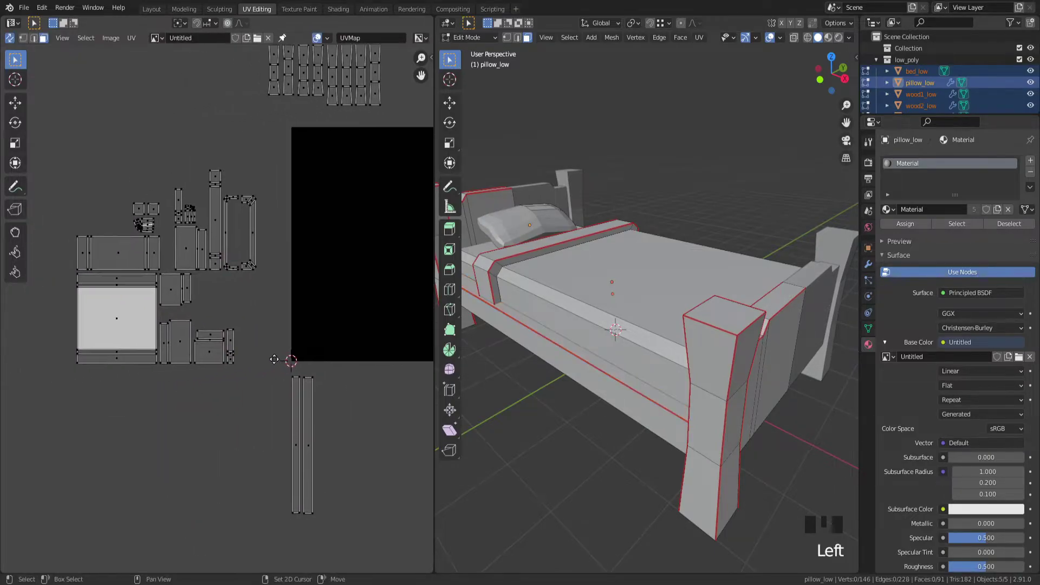
# Turn the plank frame island and place it at the top, then start moving the small square.
pyautogui.click(216, 207)
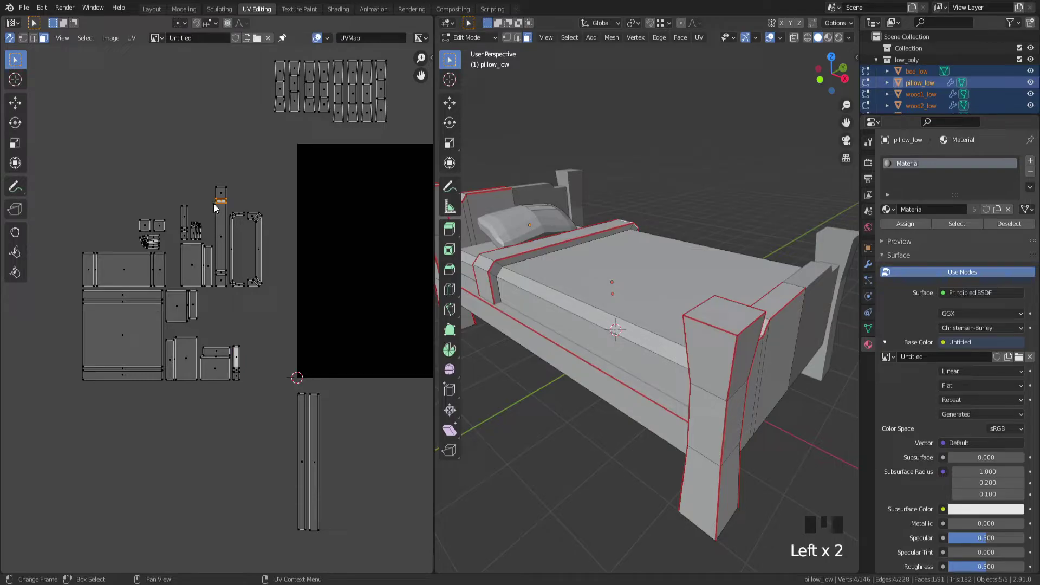
pyautogui.press('l')
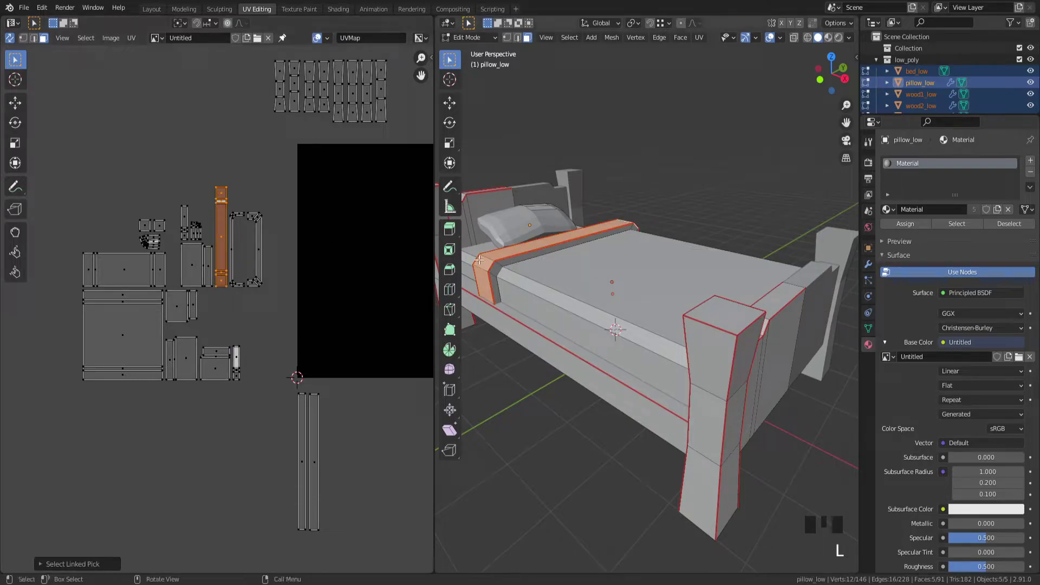
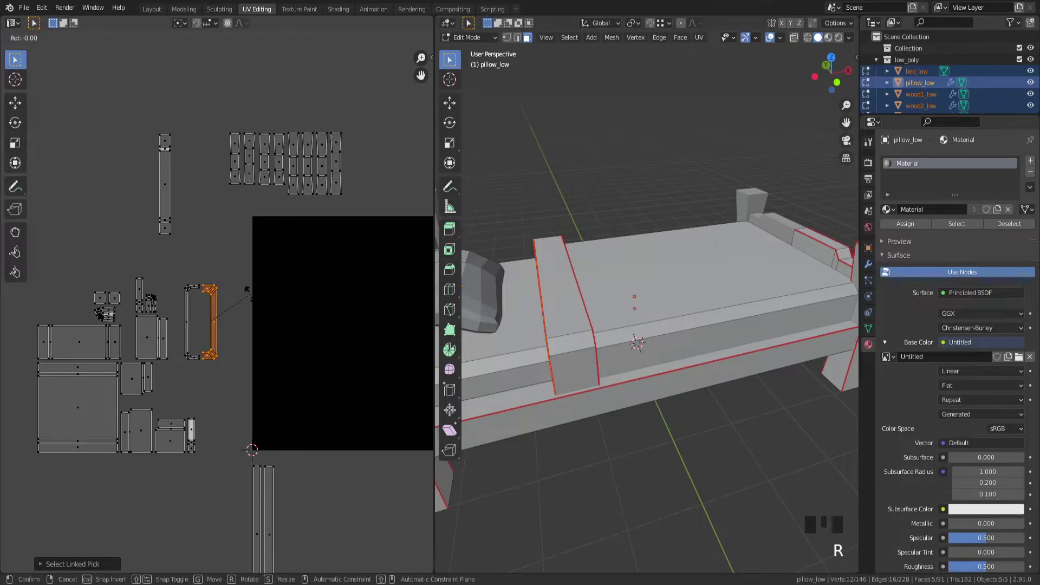
pyautogui.click(171, 394)
pyautogui.press('g')
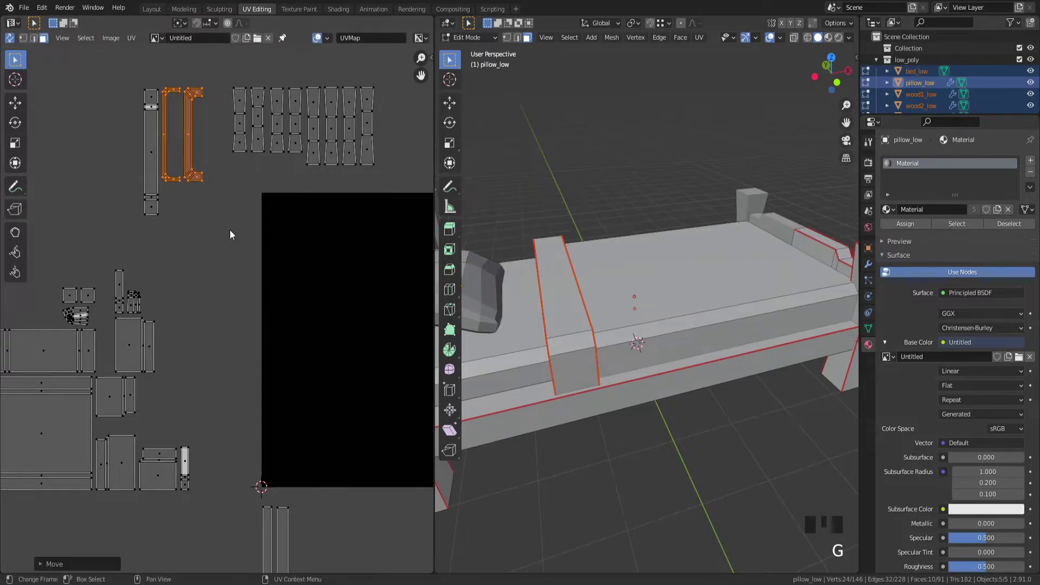
pyautogui.click(237, 240)
pyautogui.press('l')
pyautogui.press('g')
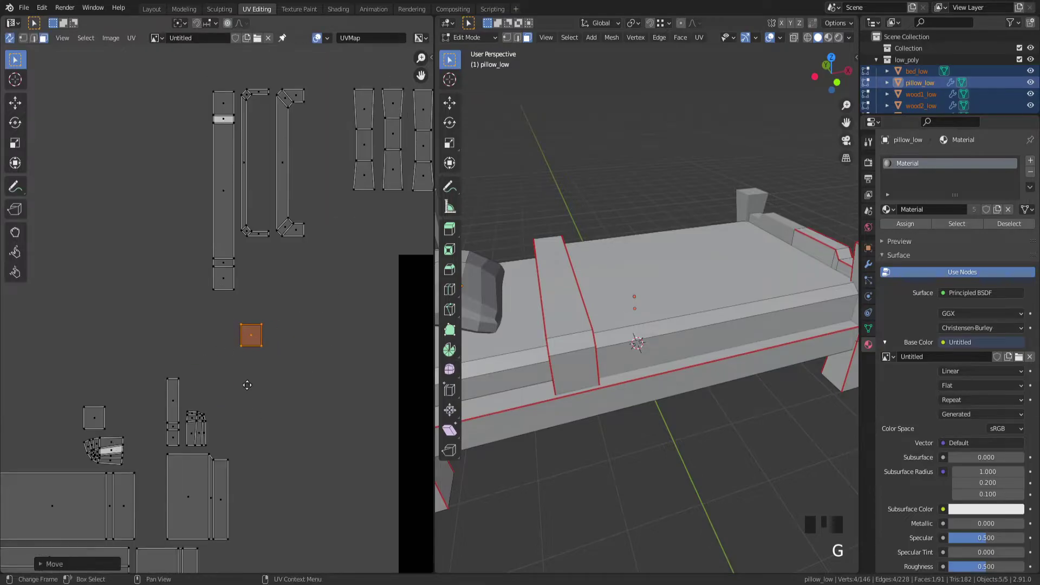
pyautogui.press('Left')
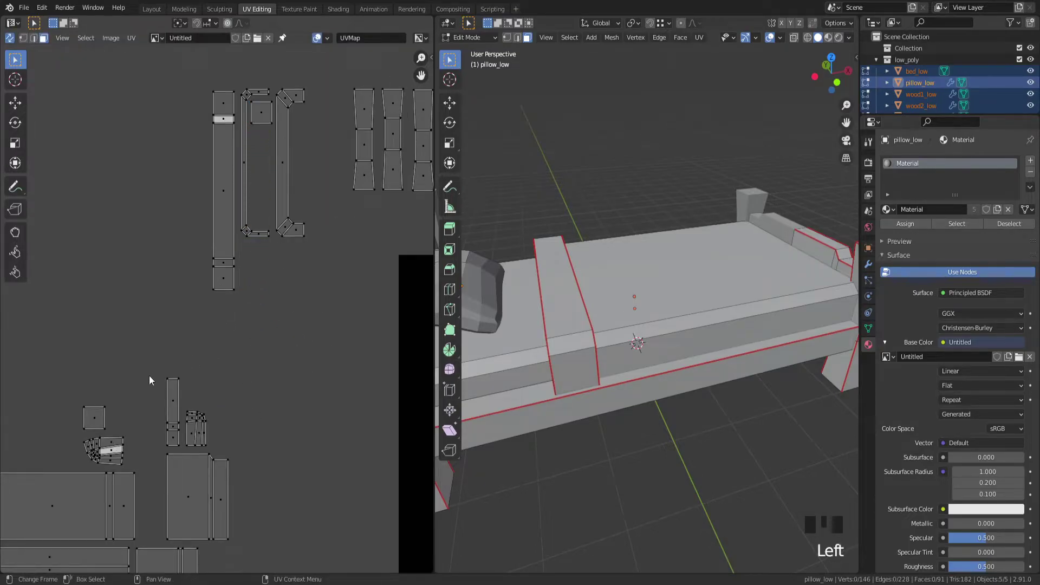
# Move the small square and narrow strip islands inside the frame island.
pyautogui.press('l')
pyautogui.press('g')
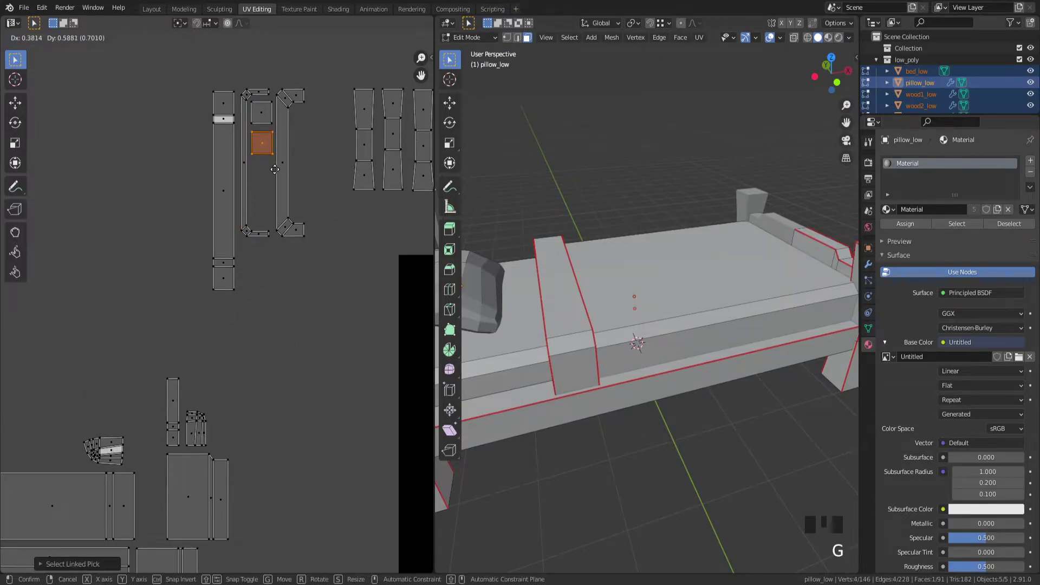
pyautogui.press('l')
pyautogui.press('Left')
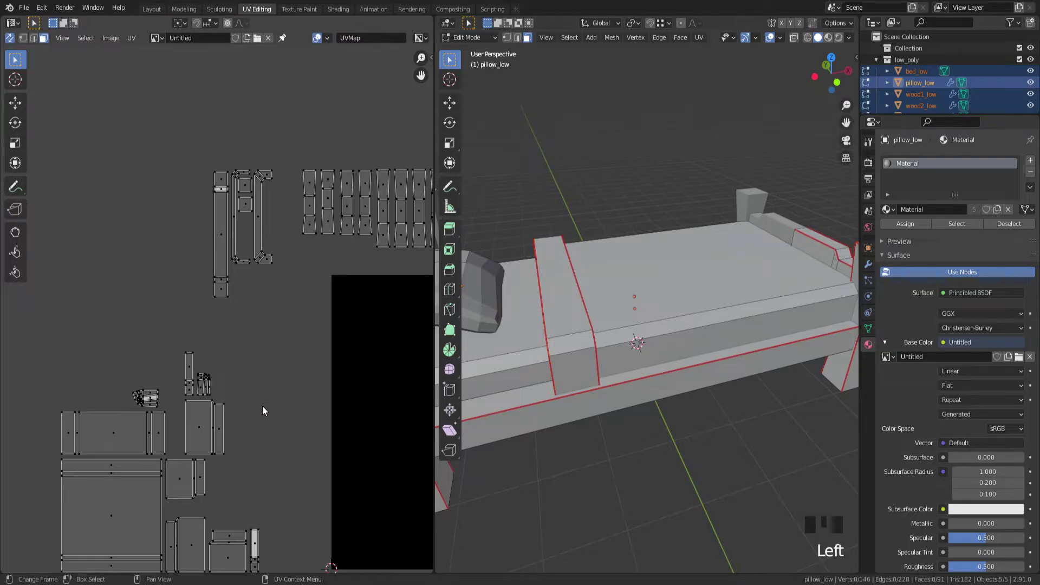
pyautogui.press('l')
pyautogui.press('g')
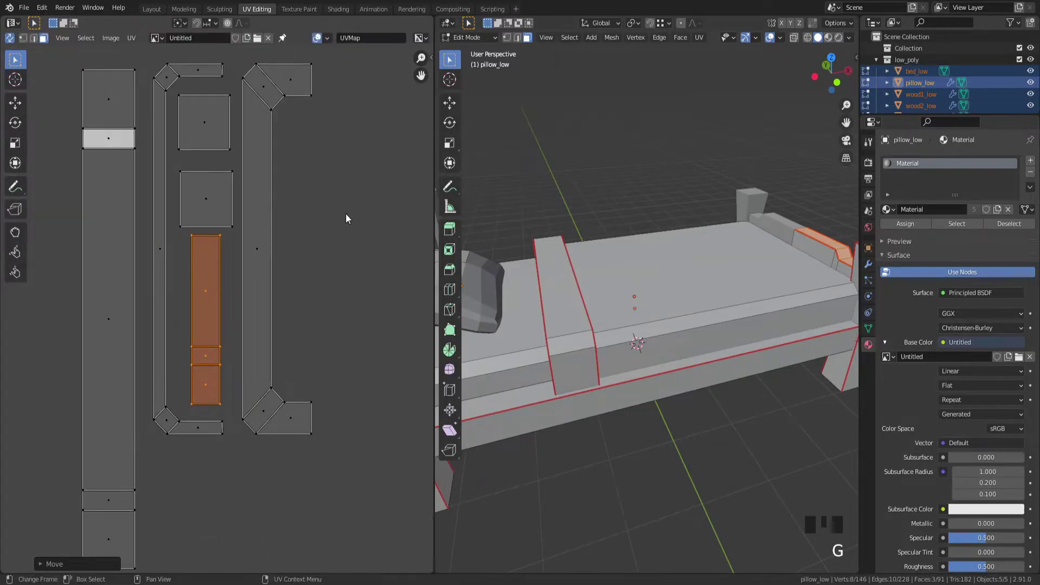
pyautogui.press('Left')
pyautogui.press('l')
pyautogui.press('g')
pyautogui.click(301, 311)
pyautogui.scroll(-3)
pyautogui.press('l')
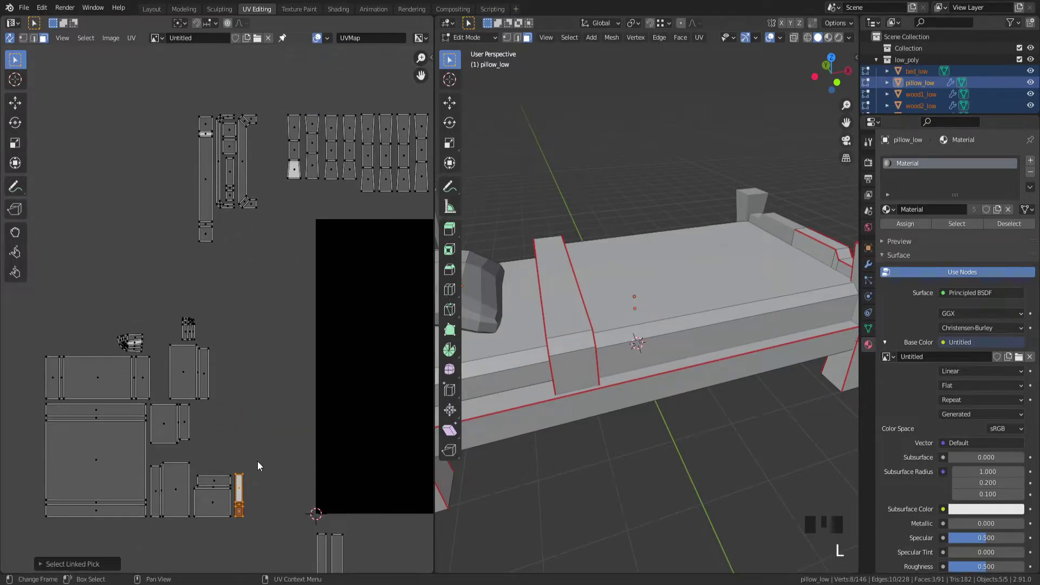
# Move the small strip beside the frame and rotate a rectangular island upright next to its partner.
pyautogui.press('g')
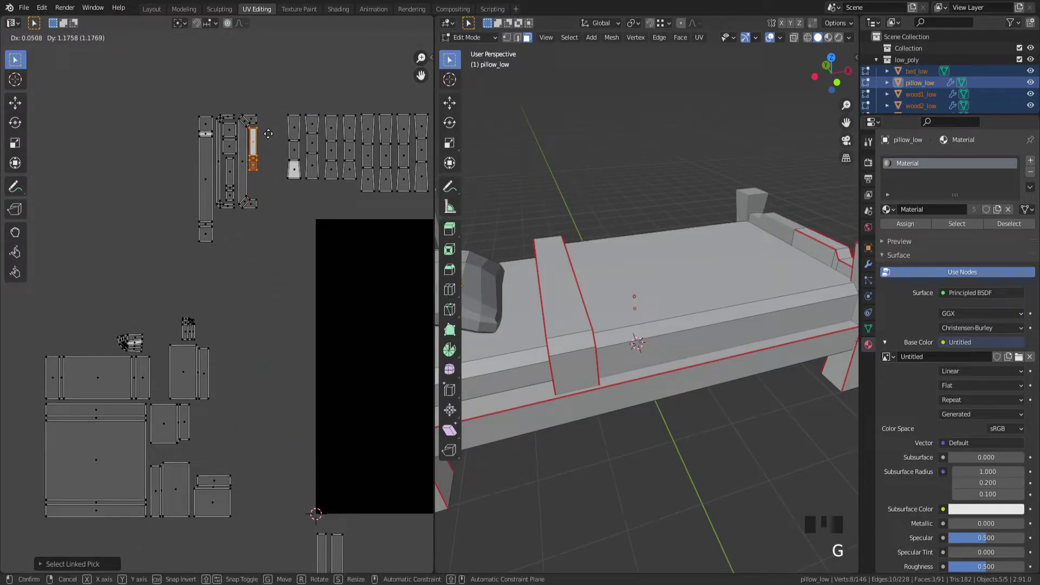
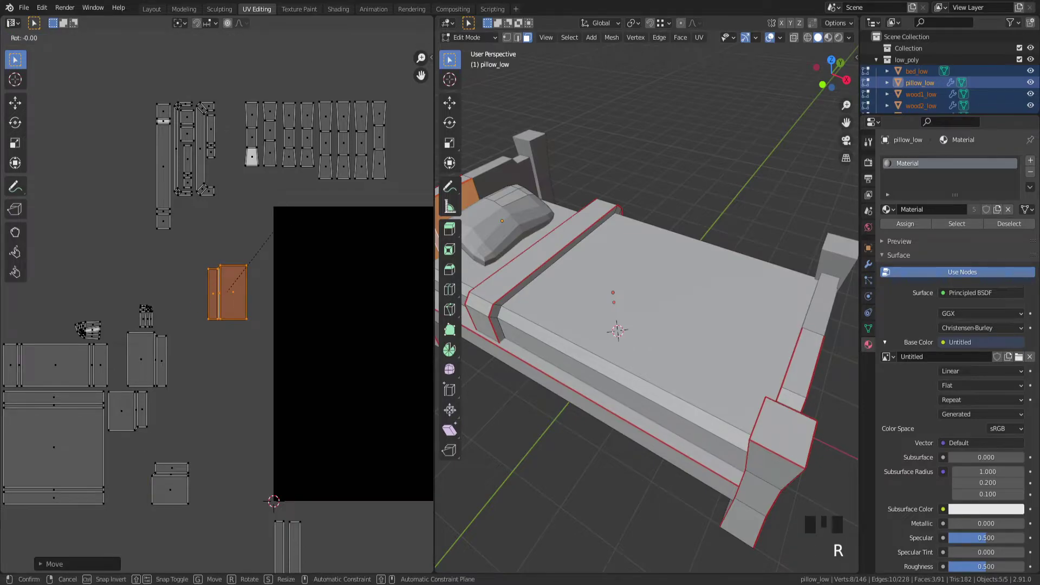
pyautogui.click(219, 438)
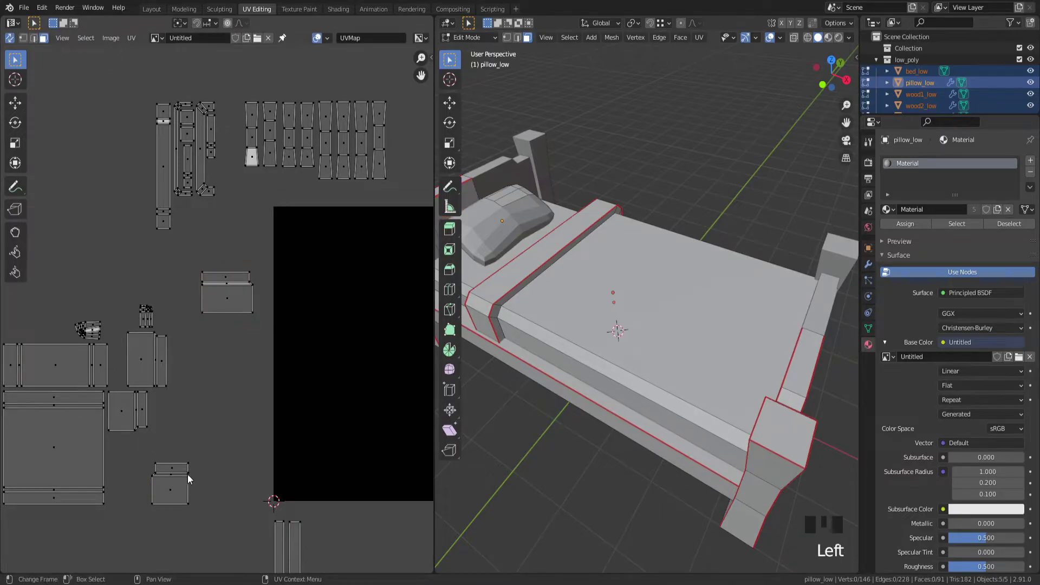
pyautogui.press('l')
pyautogui.press('g')
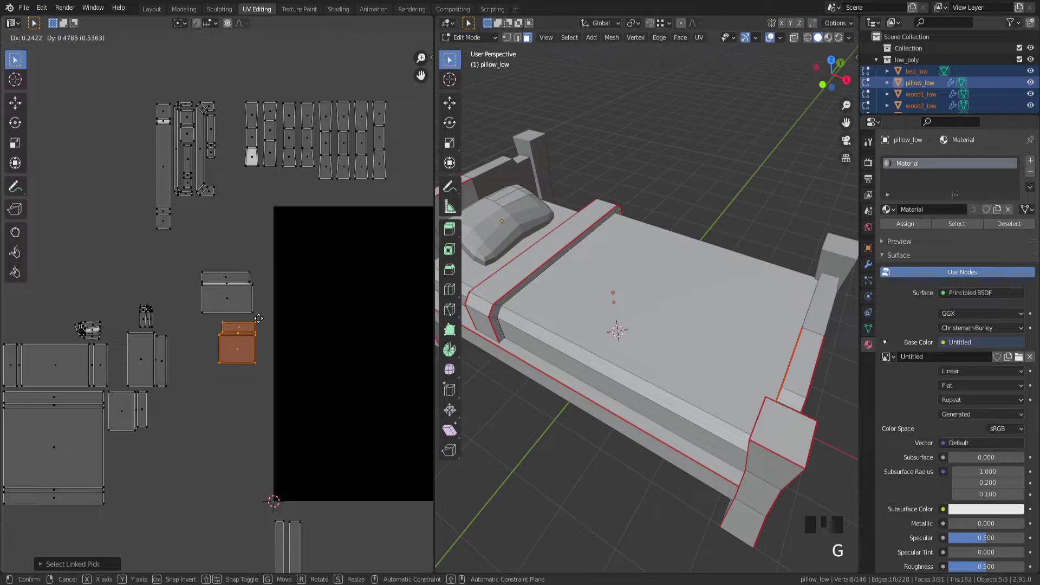
pyautogui.press('Left')
pyautogui.press('l')
pyautogui.press('r')
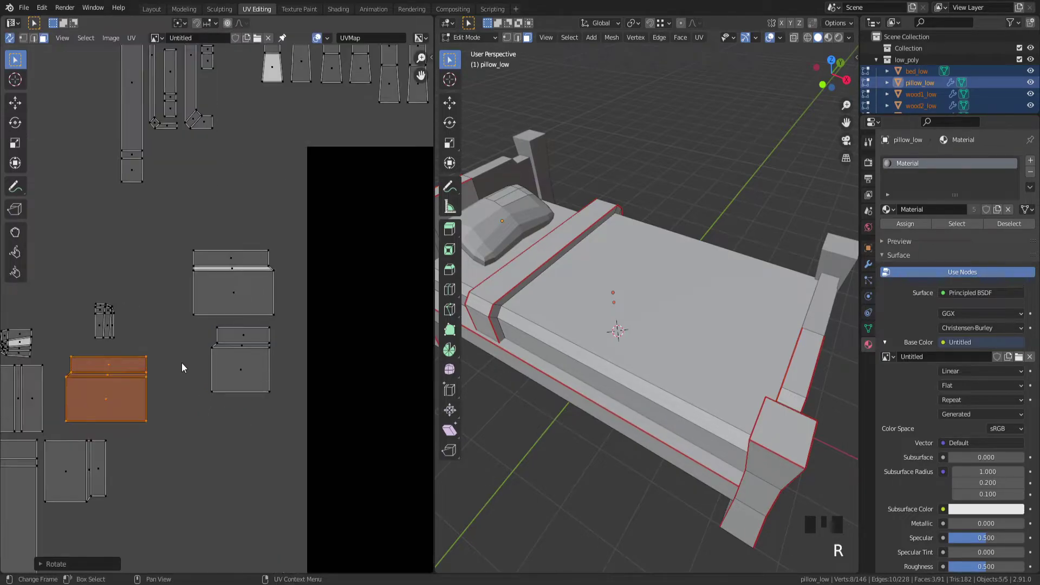
pyautogui.press('g')
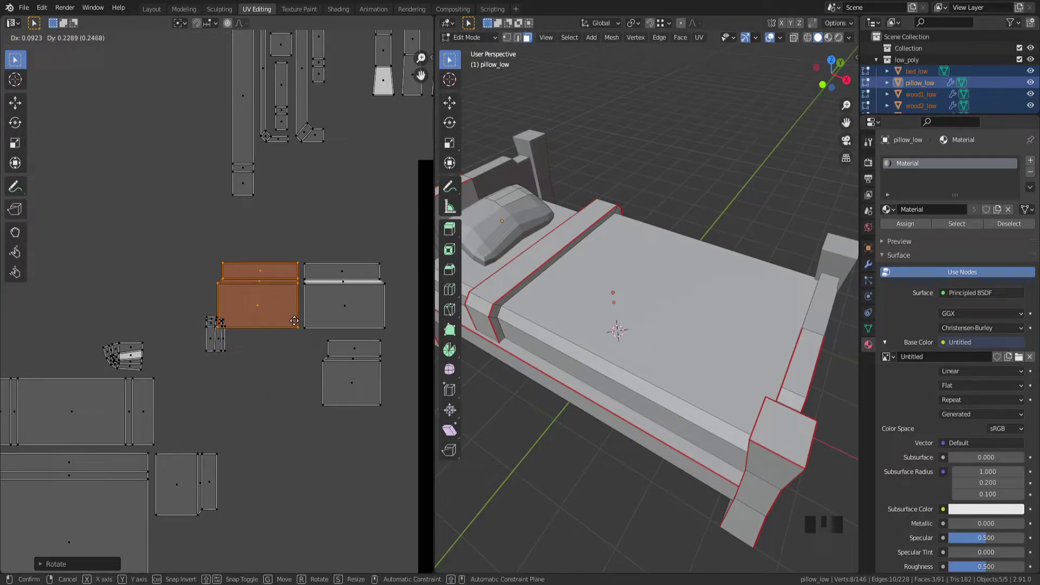
pyautogui.press('Left')
# Rotate and move another rectangular island into the growing panel group.
pyautogui.press('l')
pyautogui.press('g')
pyautogui.press('Left')
pyautogui.press('l')
pyautogui.press('r')
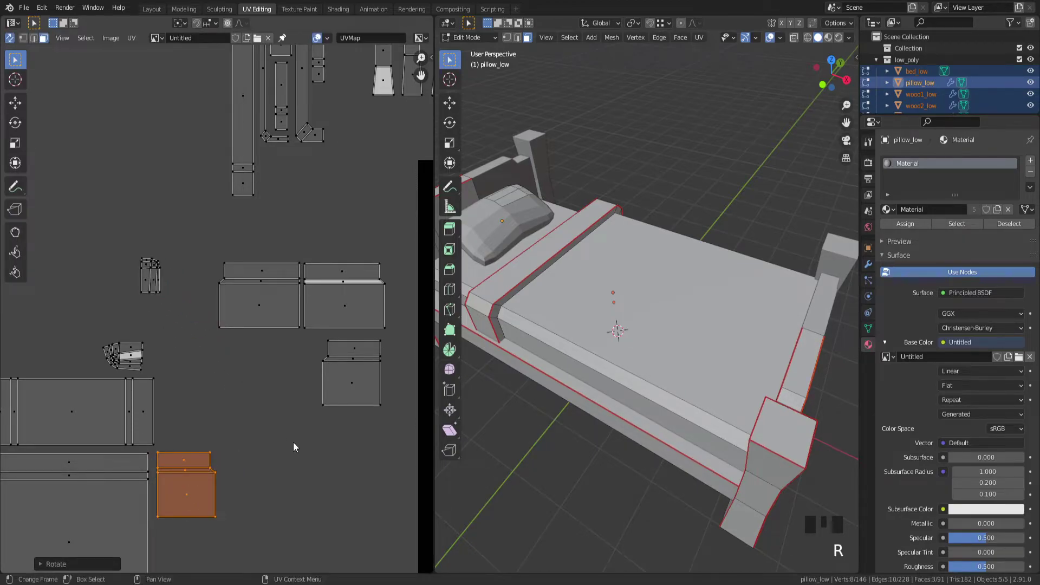
pyautogui.press('g')
pyautogui.click(351, 351)
# Set the last two rectangular islands down to complete the block of four panels.
pyautogui.press('l')
pyautogui.press('g')
pyautogui.click(364, 380)
pyautogui.press('l')
pyautogui.press('g')
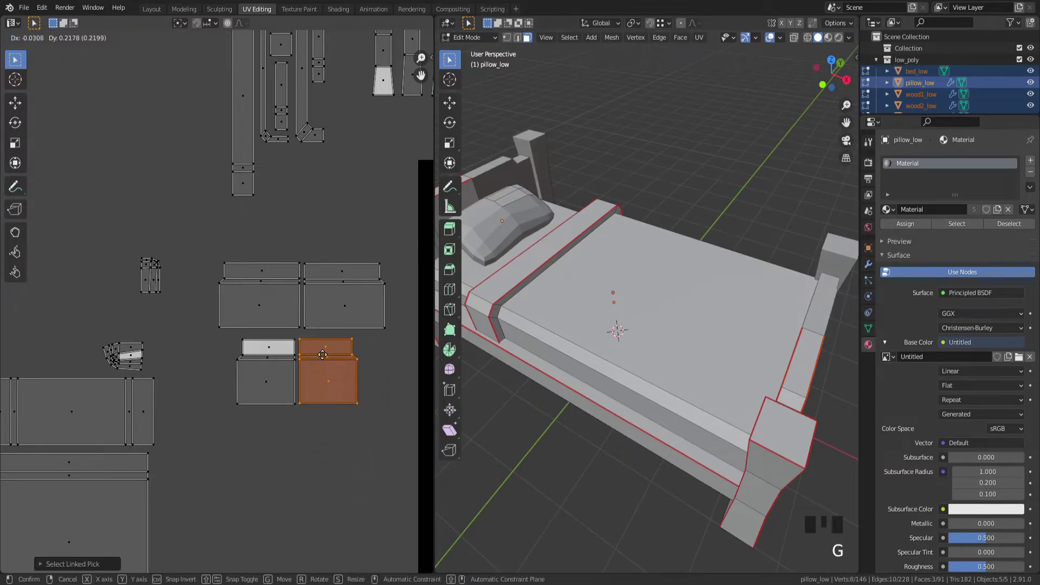
pyautogui.click(316, 442)
pyautogui.scroll(-3)
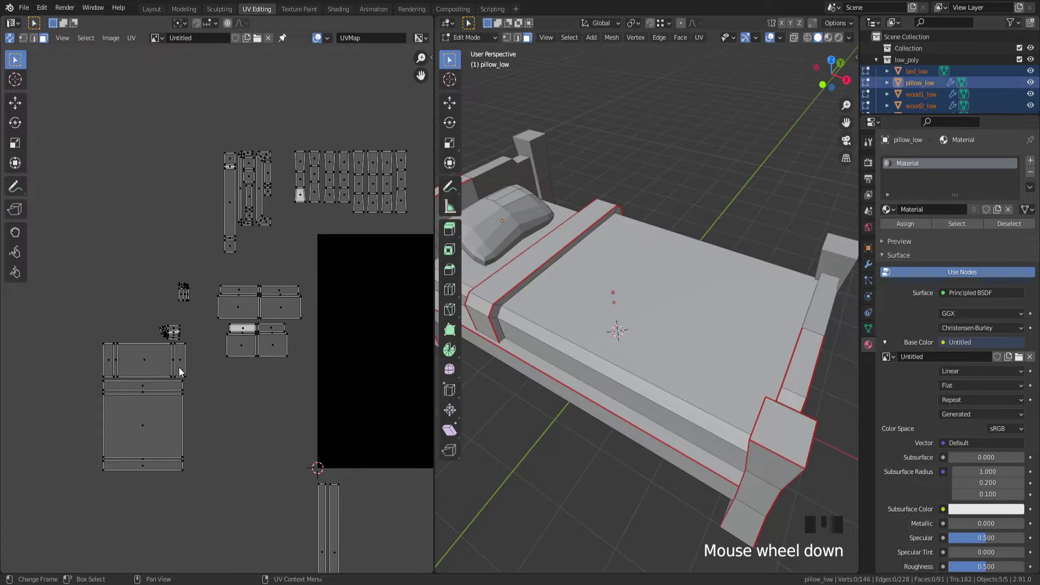
# Move the whole mattress island into the 0–1 UV square.
pyautogui.press('l')
pyautogui.click(168, 372)
pyautogui.press('l')
pyautogui.press('l')
pyautogui.press('g')
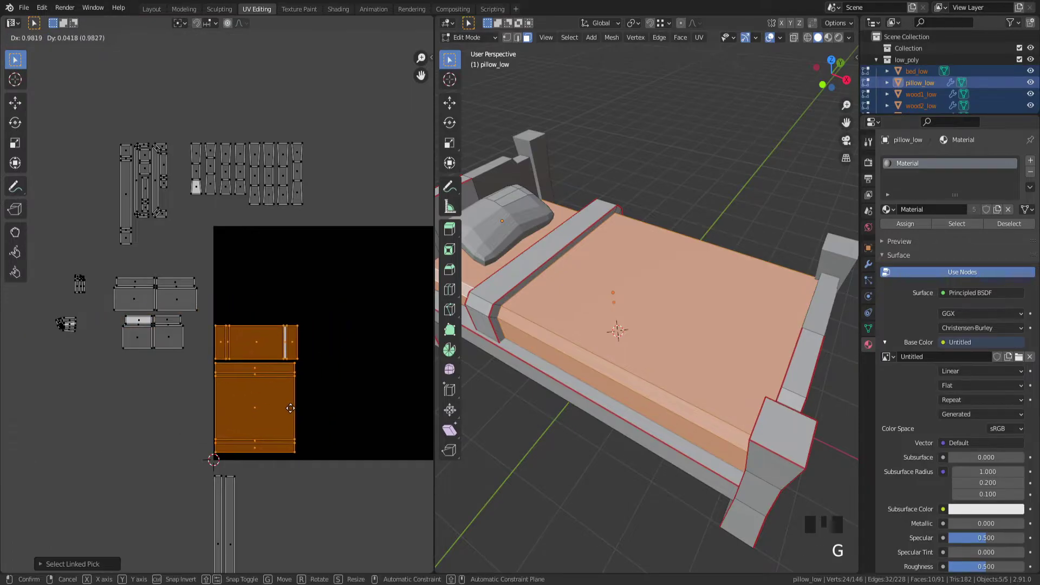
pyautogui.press('Left')
# Select the row of small tapered islands and move them into the square.
pyautogui.press('l')
pyautogui.press('l')
pyautogui.press('l')
pyautogui.press('l')
pyautogui.press('g')
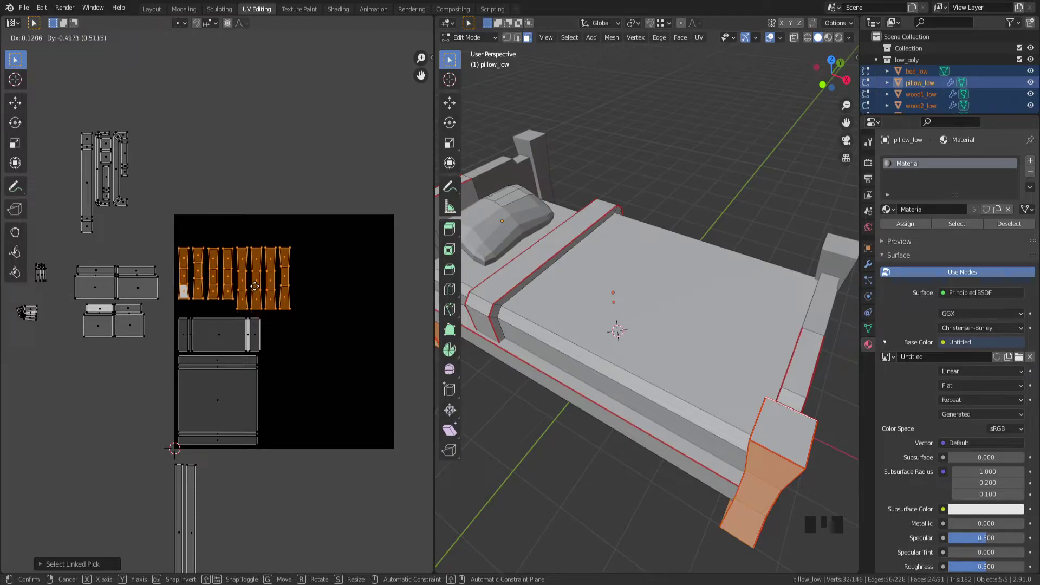
pyautogui.press('Left')
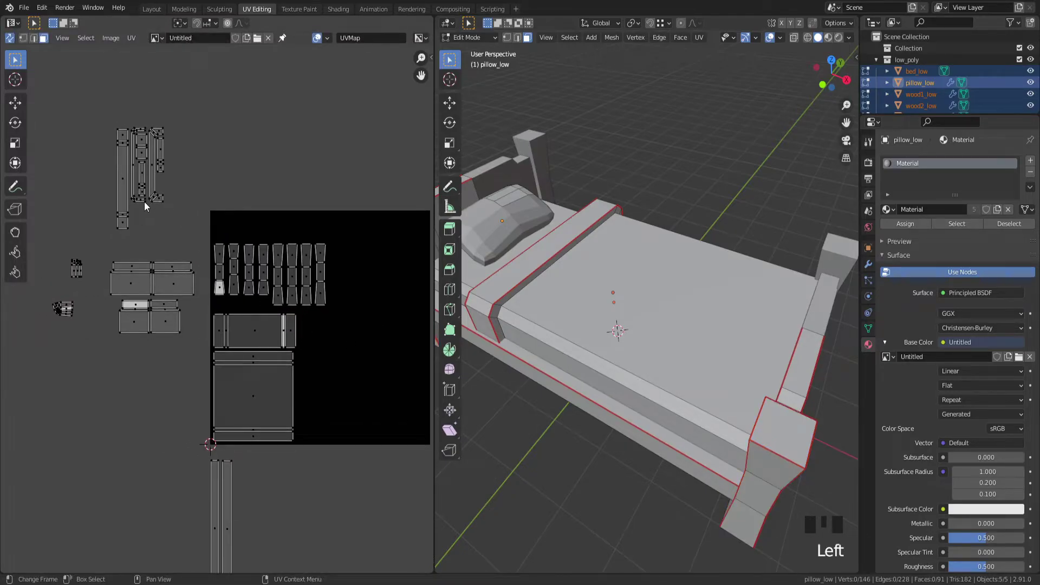
# Move the thin slat islands into the square beside the others.
pyautogui.press('l')
pyautogui.press('l')
pyautogui.press('l')
pyautogui.press('g')
pyautogui.press('Left')
# Move the thin frame strip islands toward the inside of the image square.
pyautogui.press('l')
pyautogui.press('l')
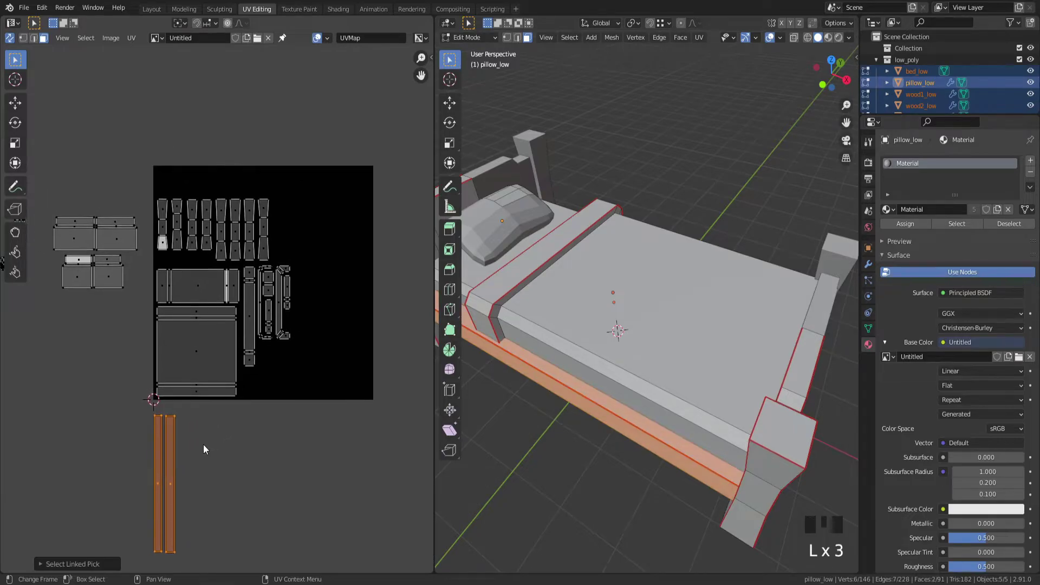
pyautogui.press('g')
pyautogui.click(307, 435)
pyautogui.press('l')
pyautogui.press('l')
pyautogui.press('g')
pyautogui.click(339, 260)
pyautogui.click(328, 258)
# Bring the remaining strips and the long strip island inside the square.
pyautogui.press('l')
pyautogui.press('l')
pyautogui.press('g')
pyautogui.click(377, 391)
pyautogui.press('l')
pyautogui.press('l')
pyautogui.press('g')
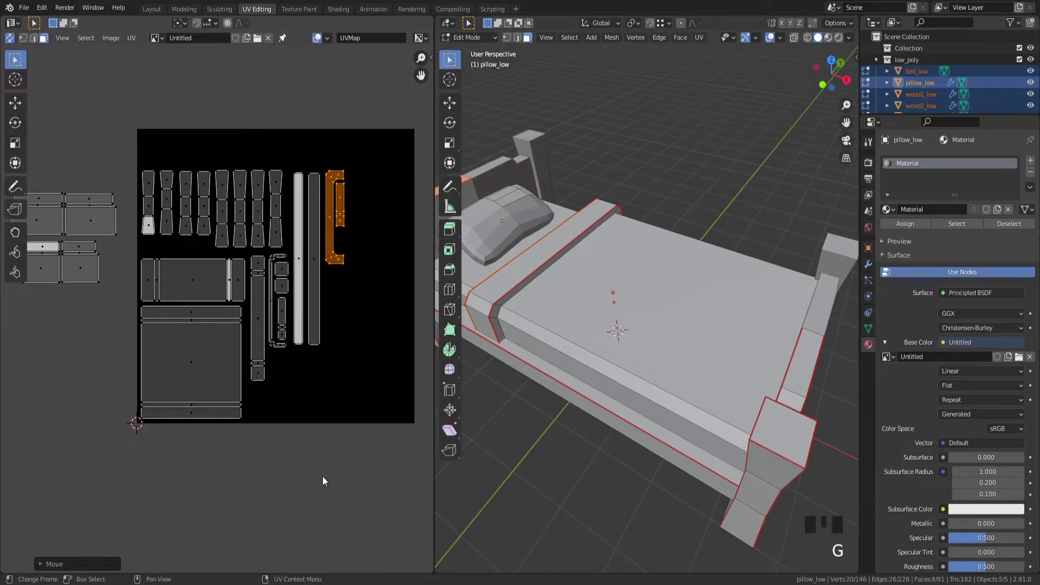
pyautogui.click(328, 482)
# Shift the two-panel rectangular islands into the square and set them down.
pyautogui.press('l')
pyautogui.press('l')
pyautogui.press('g')
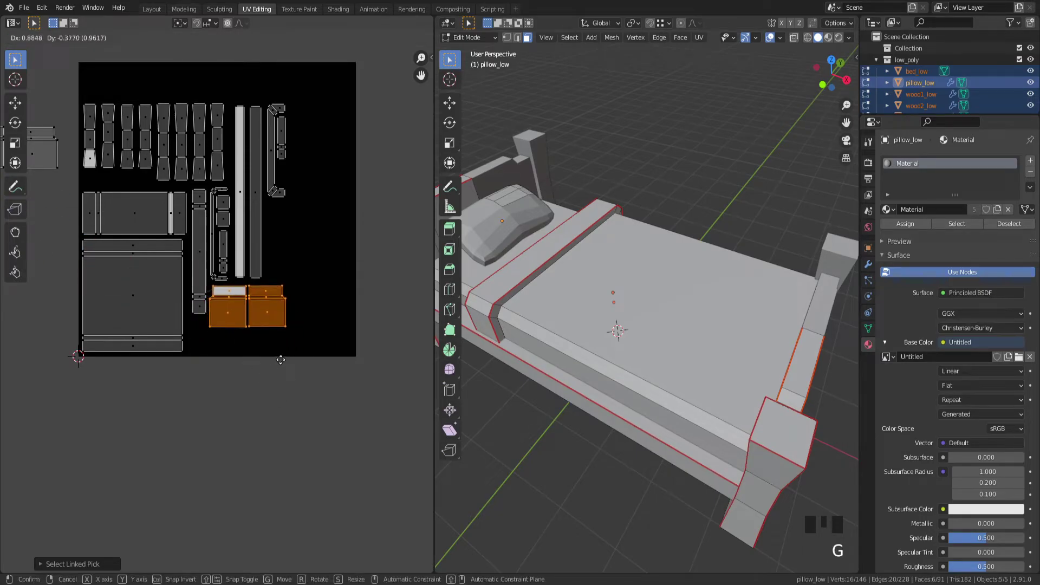
pyautogui.click(247, 418)
pyautogui.press('l')
pyautogui.press('l')
pyautogui.press('g')
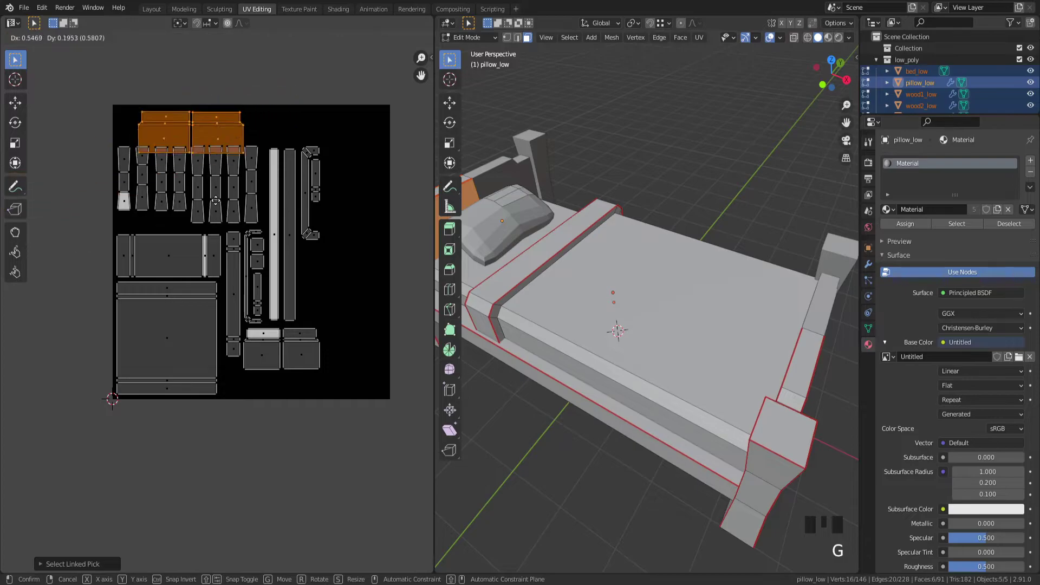
pyautogui.click(112, 137)
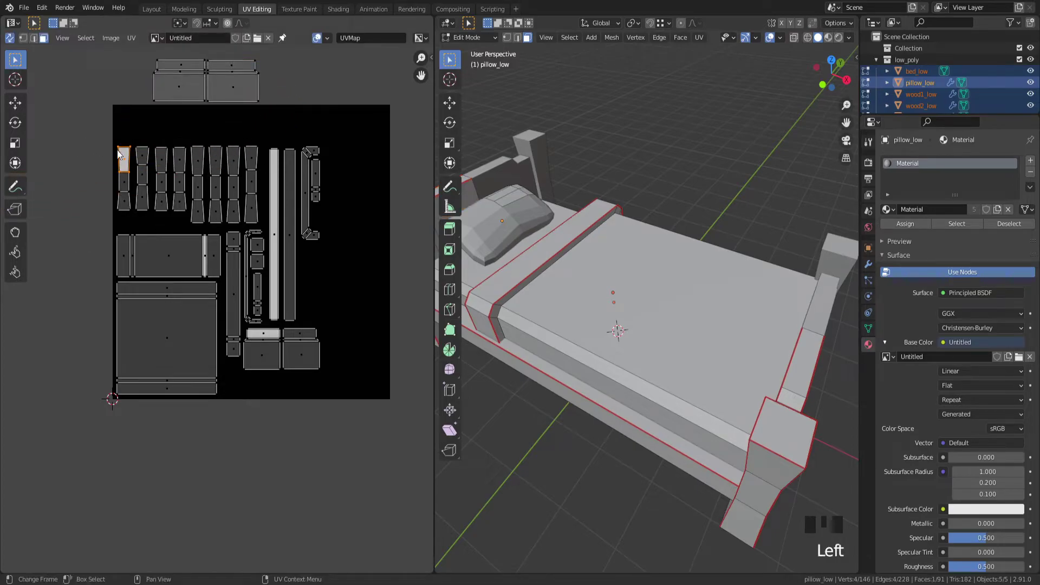
# Raise the tapered islands together with a vertical-only move.
pyautogui.press('l')
pyautogui.press('l')
pyautogui.press('l')
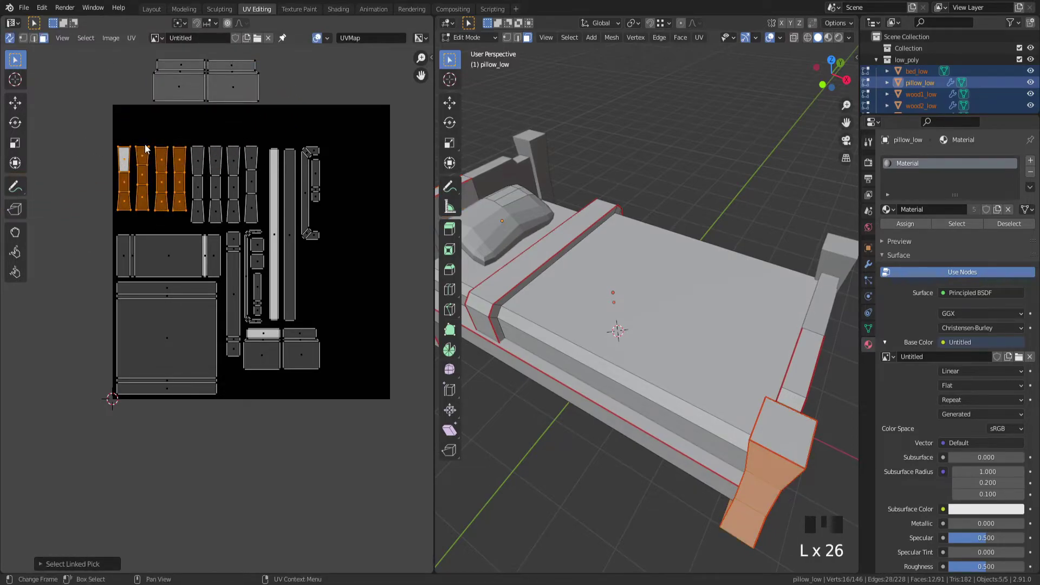
pyautogui.press('g')
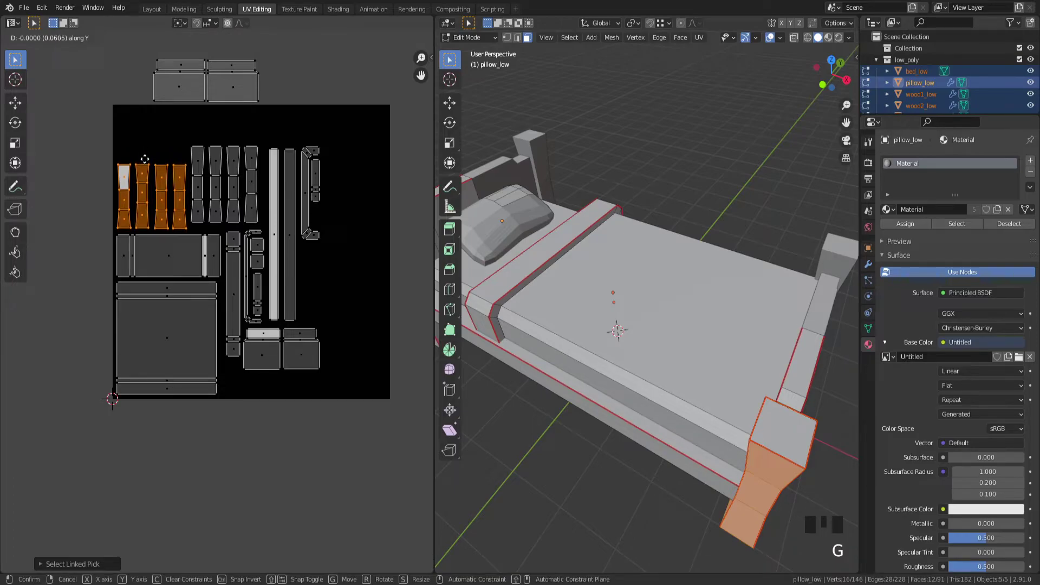
pyautogui.press('g')
pyautogui.click(106, 117)
# Reposition further groups of islands into free spots of the layout.
pyautogui.press('l')
pyautogui.press('l')
pyautogui.press('l')
pyautogui.press('g')
pyautogui.click(154, 141)
pyautogui.press('l')
pyautogui.press('l')
pyautogui.press('g')
pyautogui.click(307, 198)
# Park the two-panel islands beside the layout and pull the small pillow islands into the square.
pyautogui.press('l')
pyautogui.press('g')
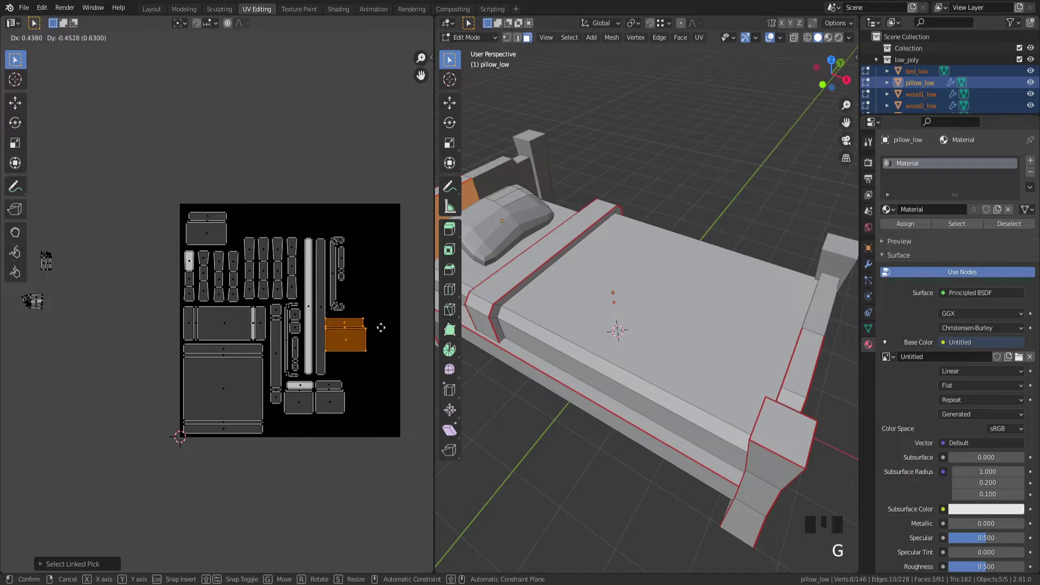
pyautogui.click(217, 109)
pyautogui.press('l')
pyautogui.press('l')
pyautogui.click(201, 276)
pyautogui.click(202, 342)
pyautogui.moveTo(201, 339); pyautogui.dragTo(110, 308)
pyautogui.press('g')
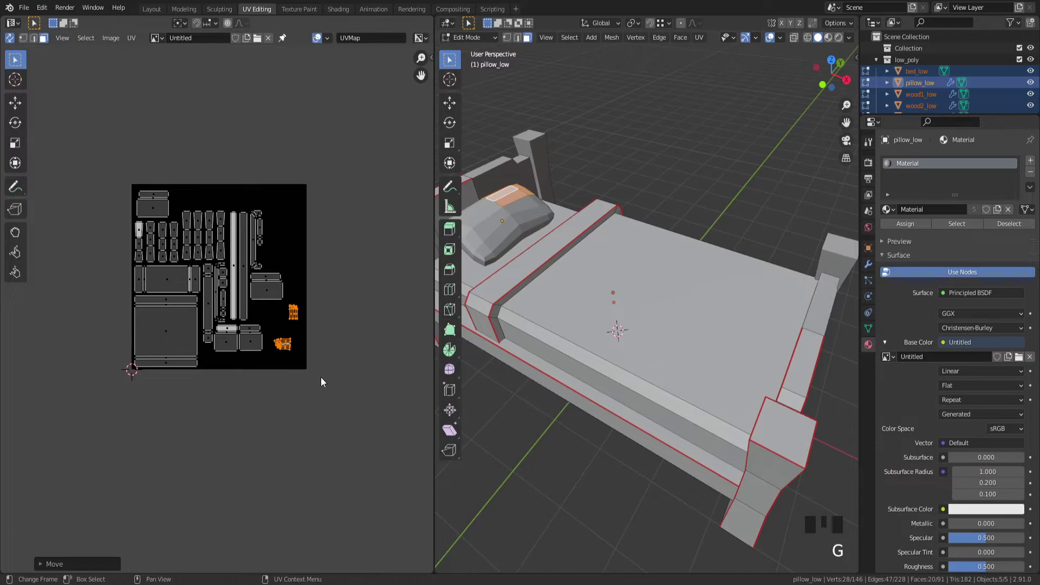
pyautogui.click(333, 403)
# Select every island and shift the whole layout so it fits the square.
pyautogui.press('l')
pyautogui.press('g')
pyautogui.click(356, 351)
pyautogui.press('l')
pyautogui.press('g')
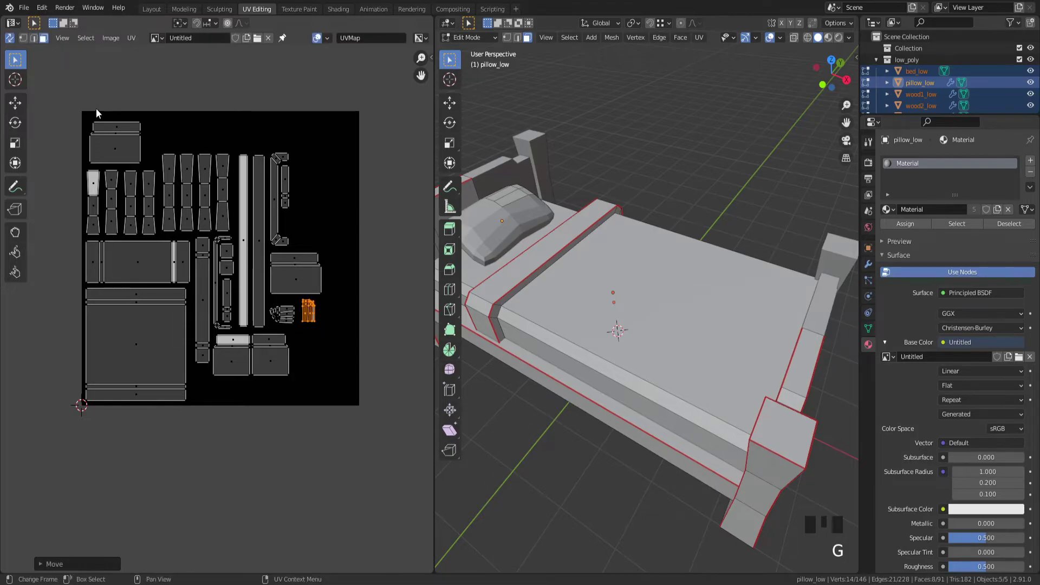
pyautogui.click(351, 471)
pyautogui.press('g')
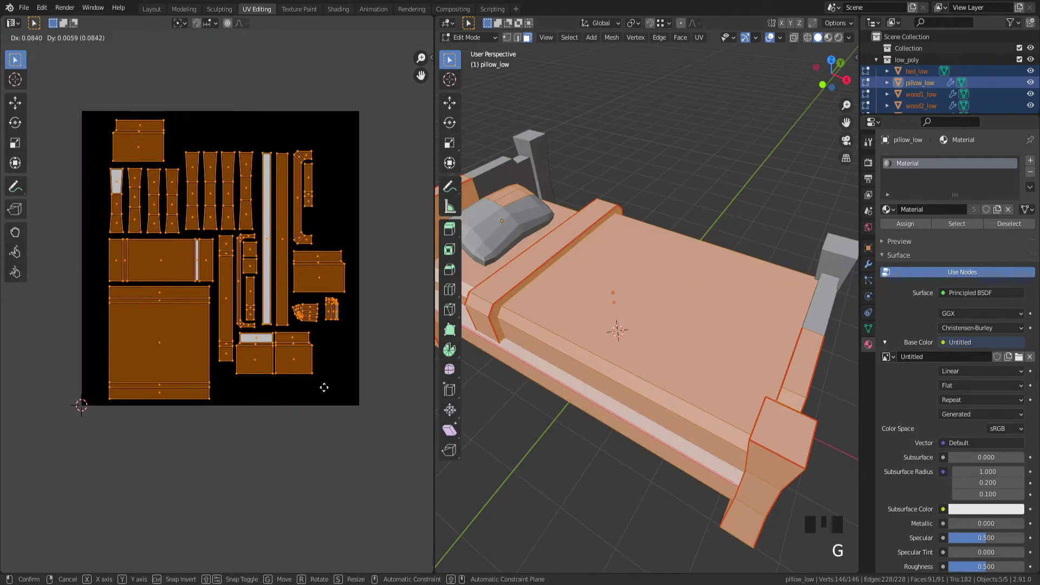
pyautogui.press('s')
pyautogui.press('g')
pyautogui.click(361, 448)
# Line the two-panel islands up along the bottom edge and corner.
pyautogui.press('l')
pyautogui.press('g')
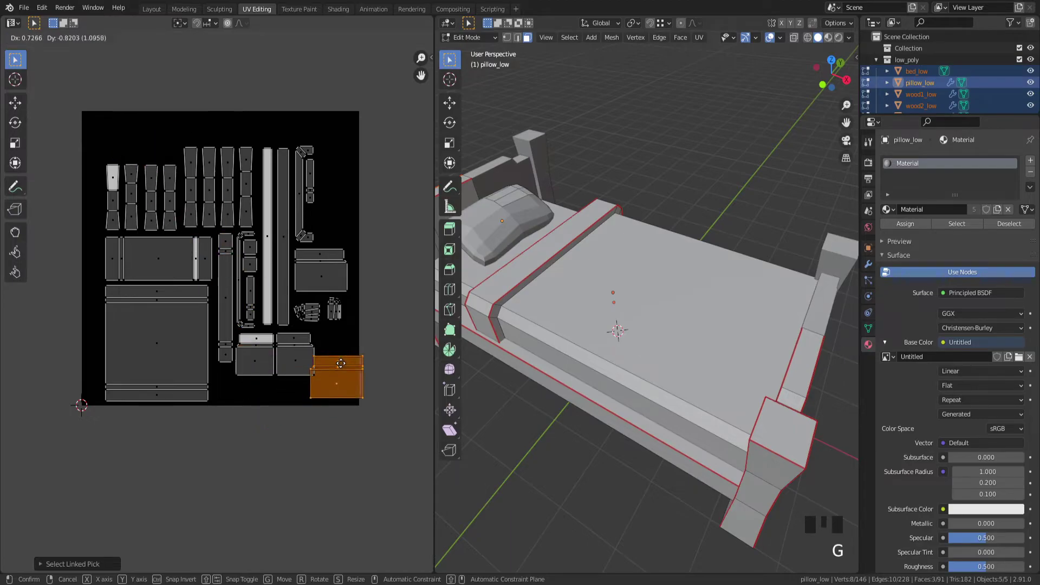
pyautogui.click(272, 438)
pyautogui.press('l')
pyautogui.press('l')
pyautogui.press('g')
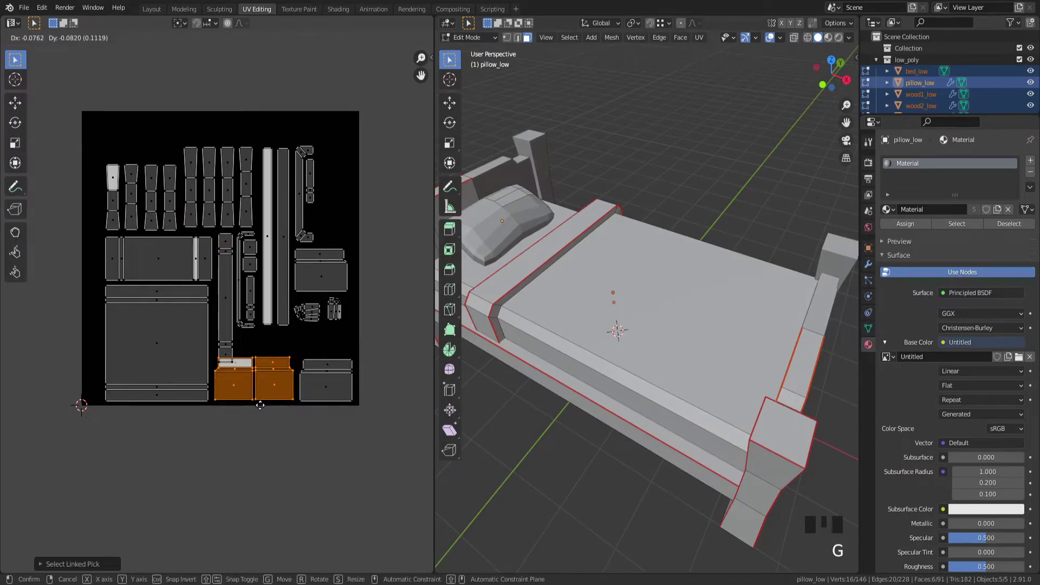
pyautogui.click(267, 441)
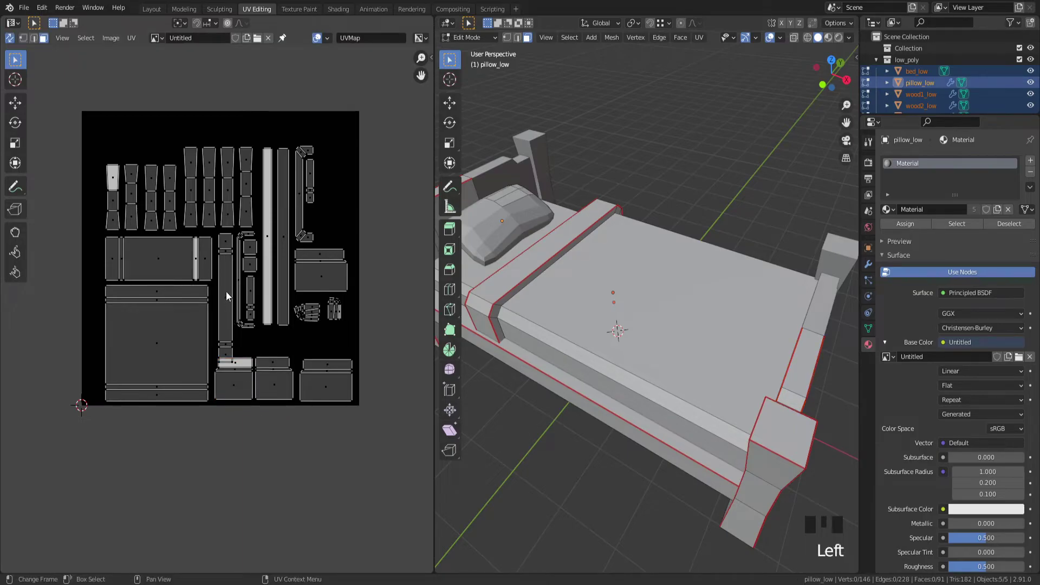
# Check the mattress island, then move the tapered leg islands to the top.
pyautogui.press('l')
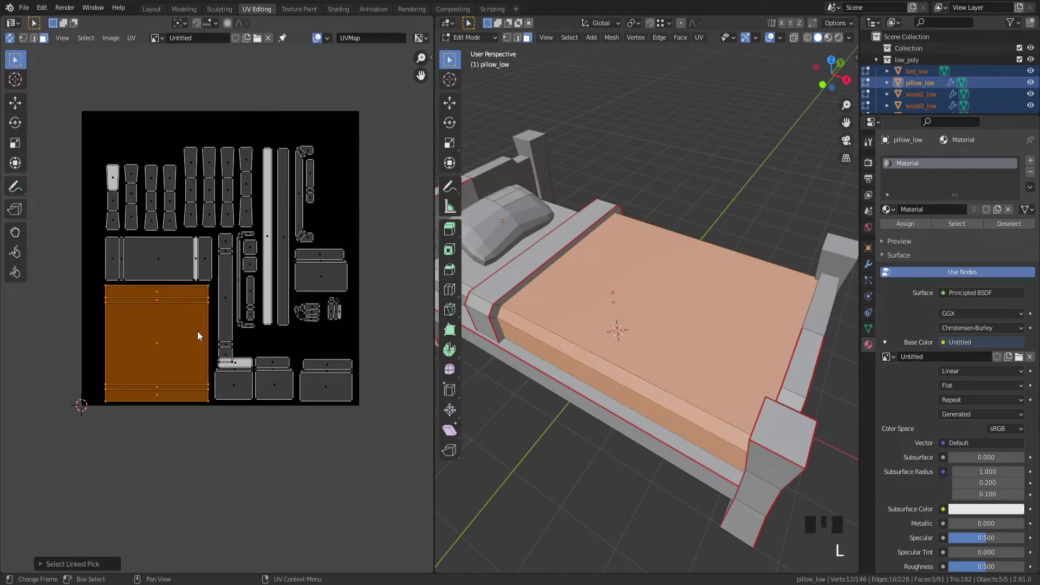
pyautogui.click(179, 457)
pyautogui.press('l')
pyautogui.press('l')
pyautogui.press('l')
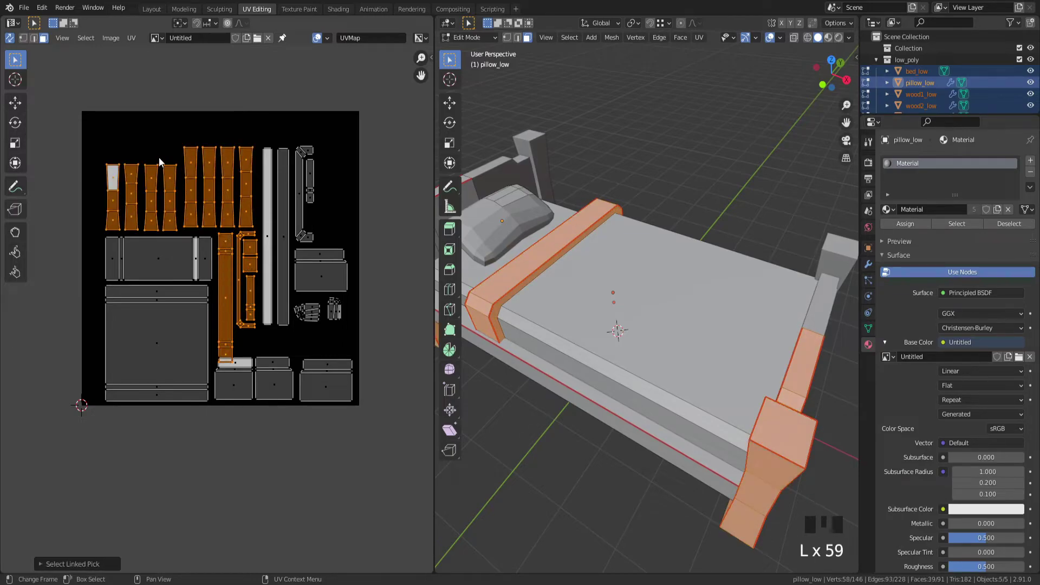
pyautogui.press('g')
pyautogui.click(297, 74)
# Place the pillow islands beneath the long strips and turn them sideways.
pyautogui.press('l')
pyautogui.press('l')
pyautogui.press('l')
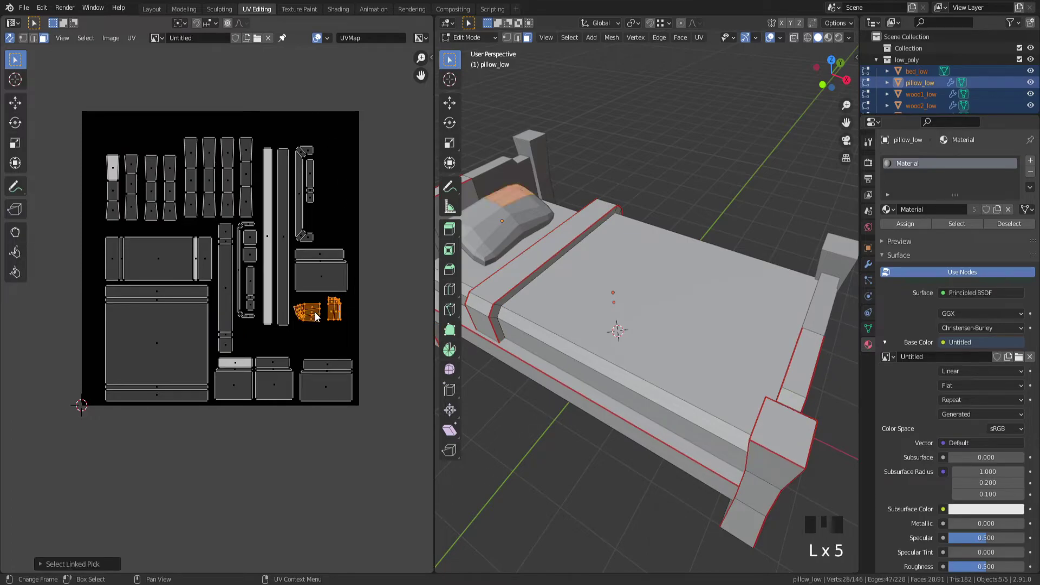
pyautogui.press('g')
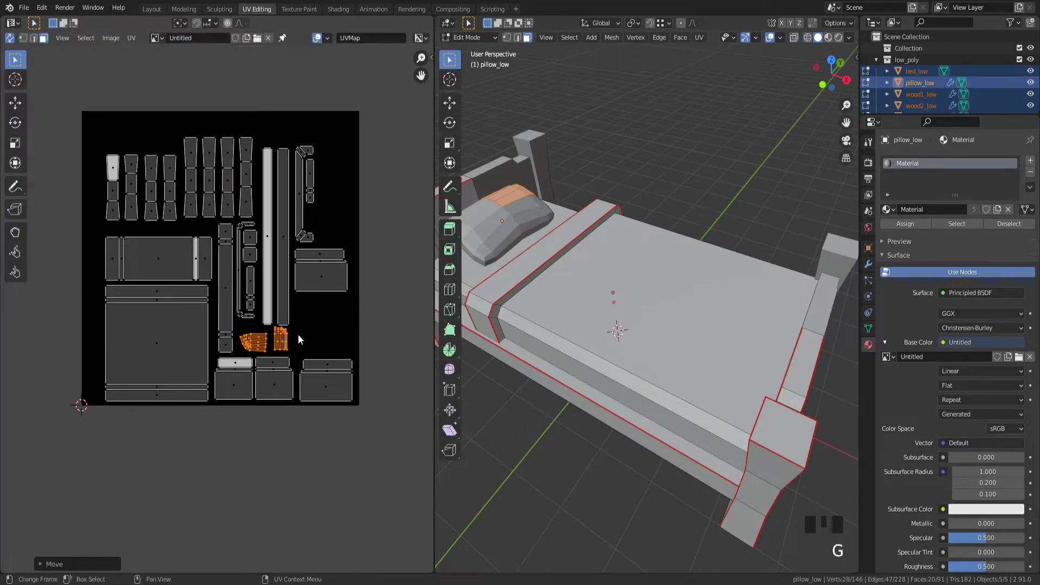
pyautogui.click(323, 341)
pyautogui.click(289, 341)
pyautogui.press('l')
pyautogui.press('r')
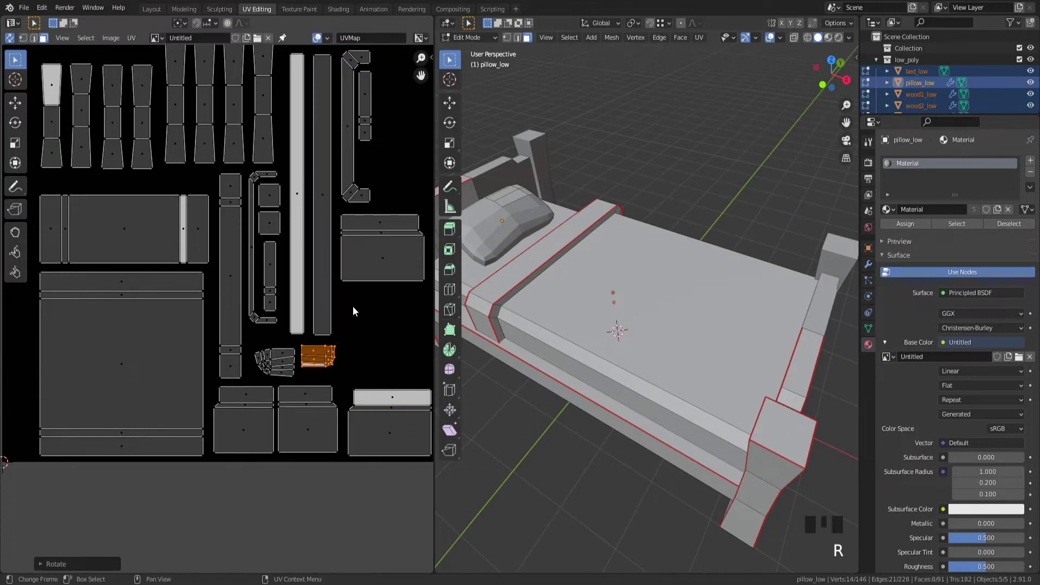
pyautogui.press('g')
pyautogui.click(362, 320)
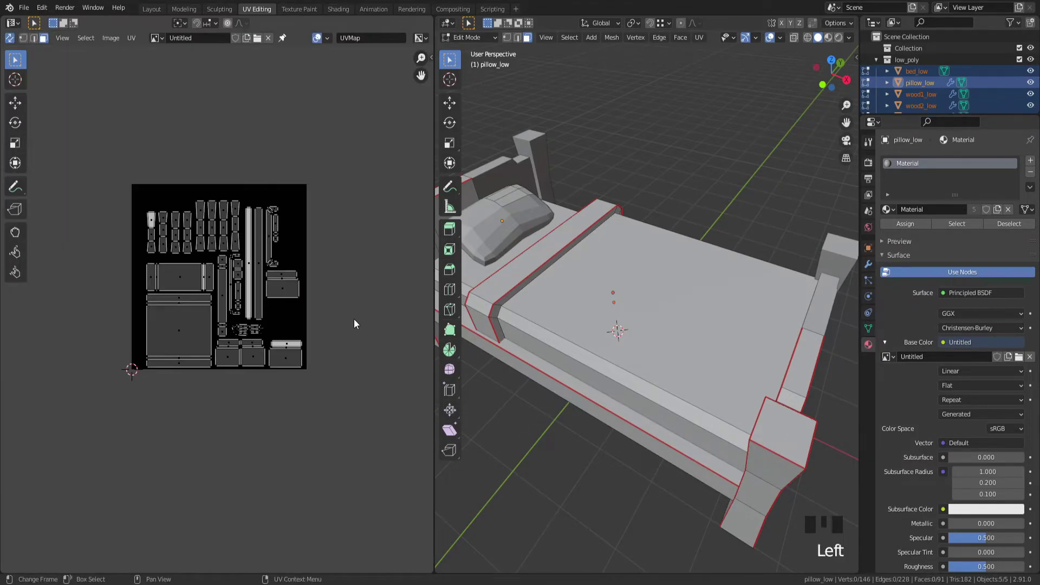
# Scale the entire UV layout down so it sits inside the texture square.
pyautogui.scroll(3)
pyautogui.press('g')
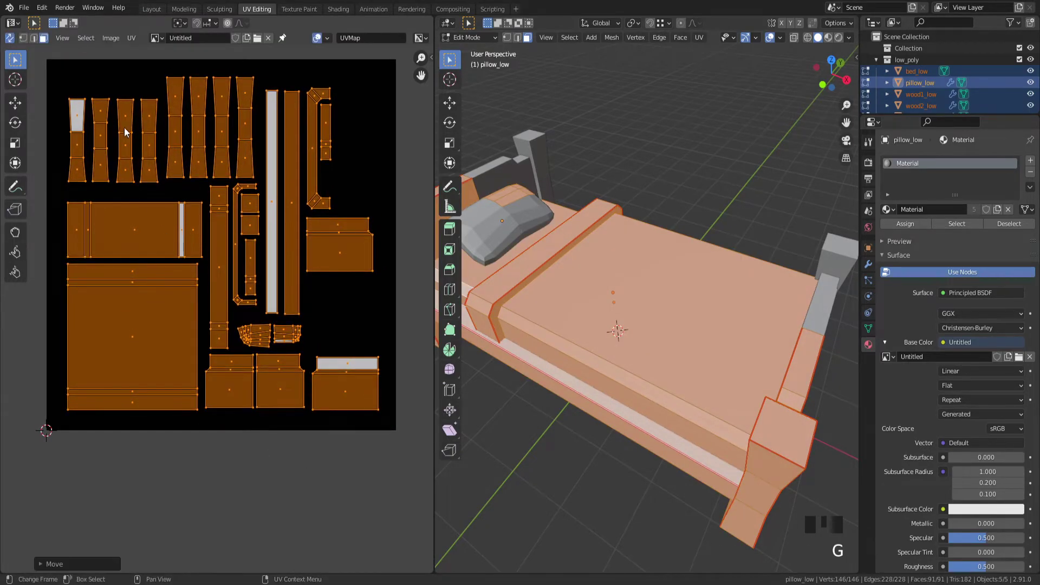
pyautogui.press('s')
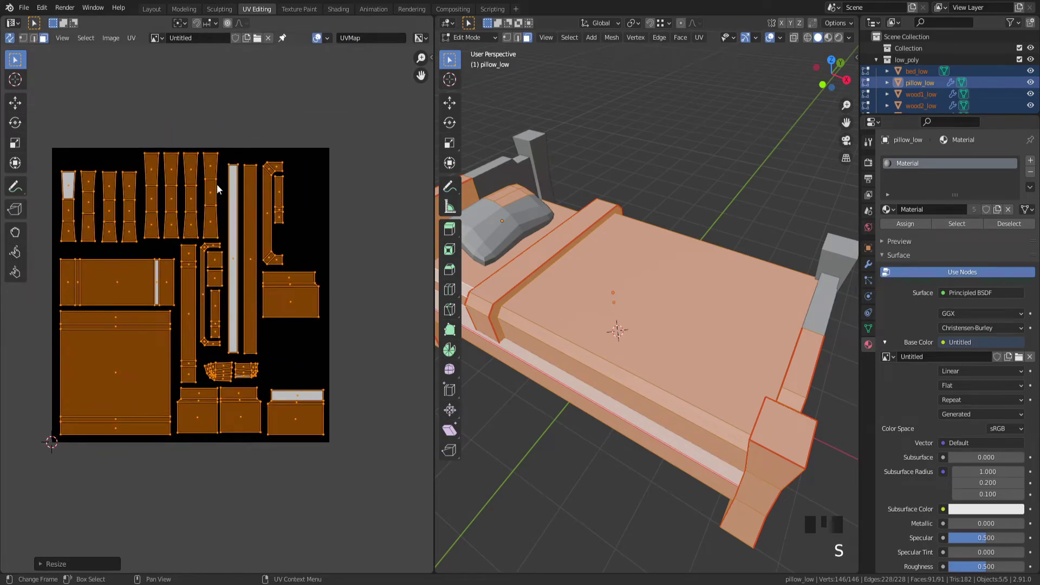
pyautogui.press('g')
pyautogui.click(372, 302)
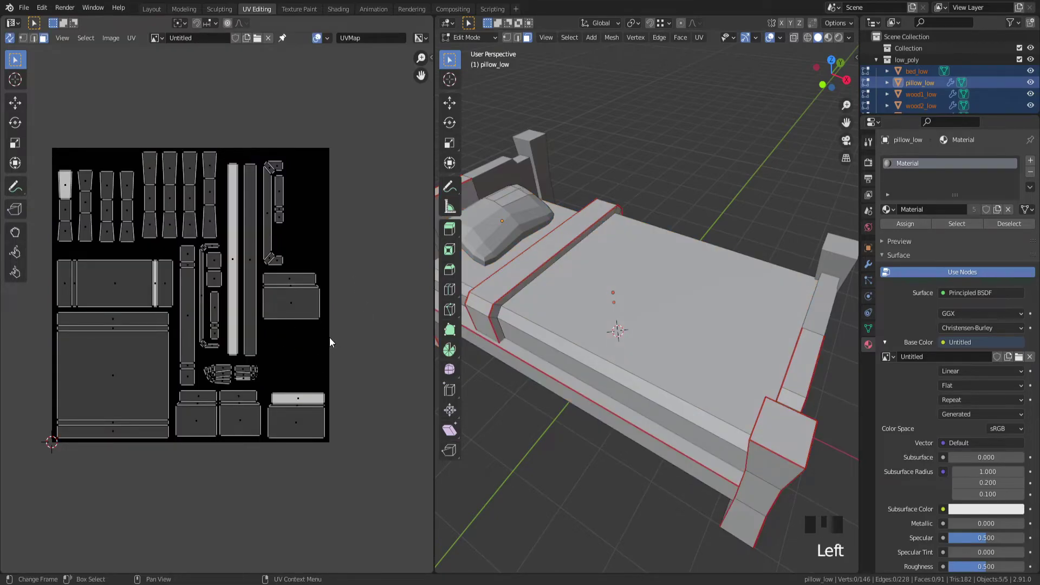
# Drop one box-shaped two-panel island into the gap beneath the right-side boards.
pyautogui.press('l')
pyautogui.press('g')
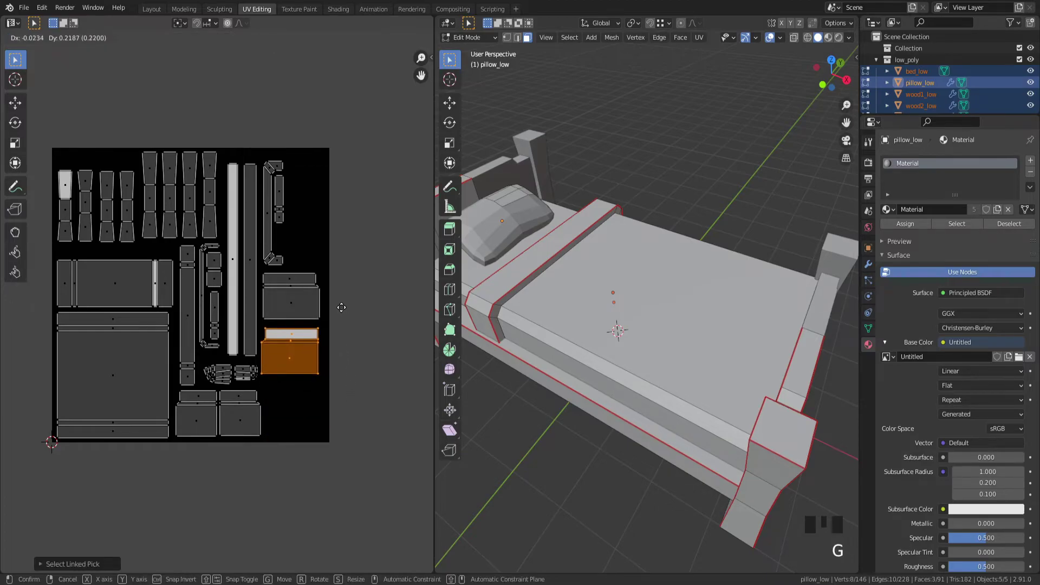
pyautogui.click(368, 304)
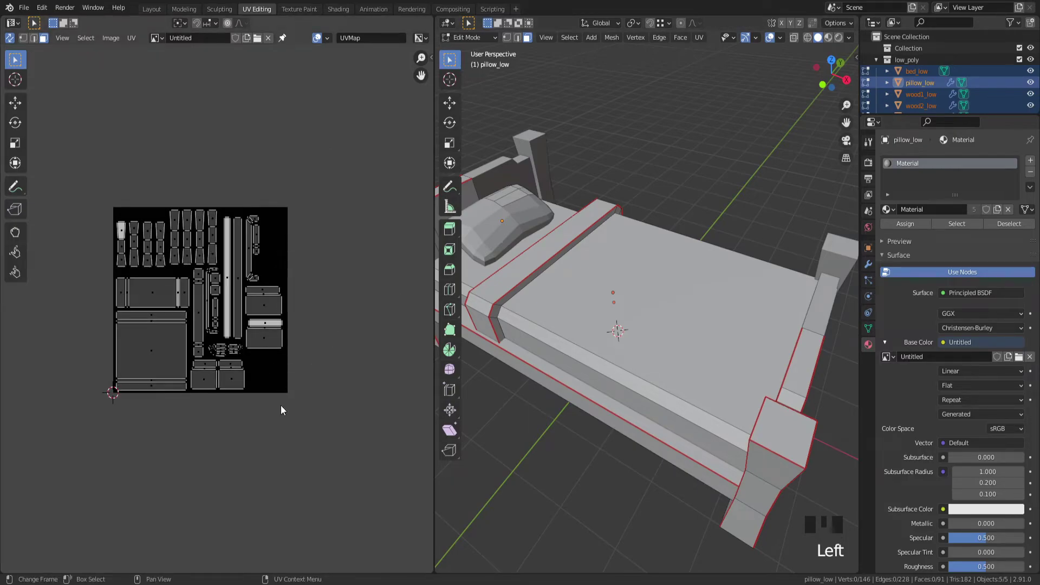
# Apply pillow_low's Mirror modifier, then select all its faces in Edit Mode for unwrapping.
pyautogui.press('Tab')
pyautogui.press('Tab')
pyautogui.click(523, 225)
pyautogui.press('Tab')
pyautogui.click(524, 229)
pyautogui.press('Tab')
pyautogui.press('Tab')
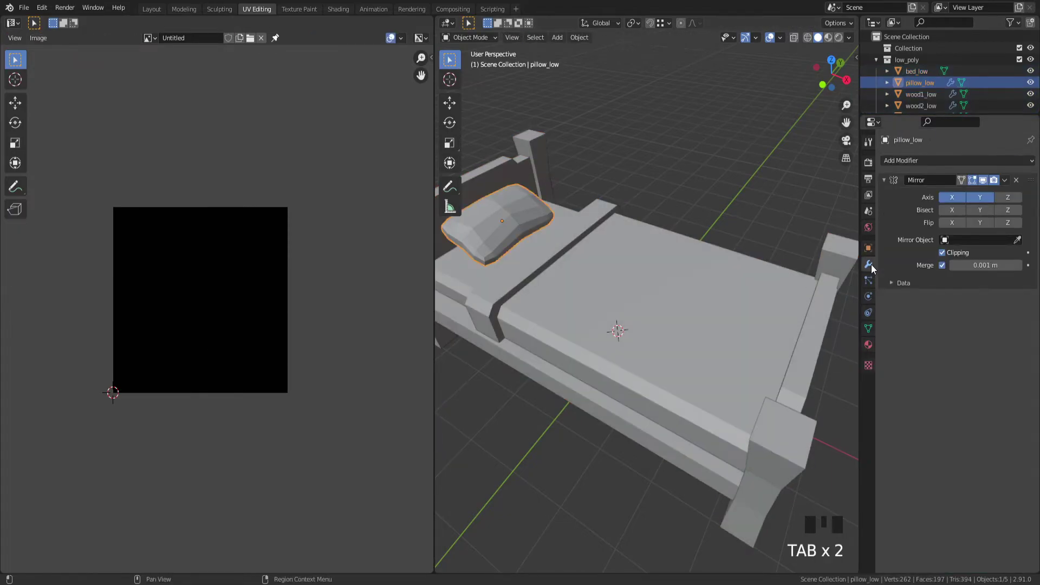
pyautogui.moveTo(1000, 193); pyautogui.dragTo(789, 196)
pyautogui.press('Tab')
pyautogui.press('a')
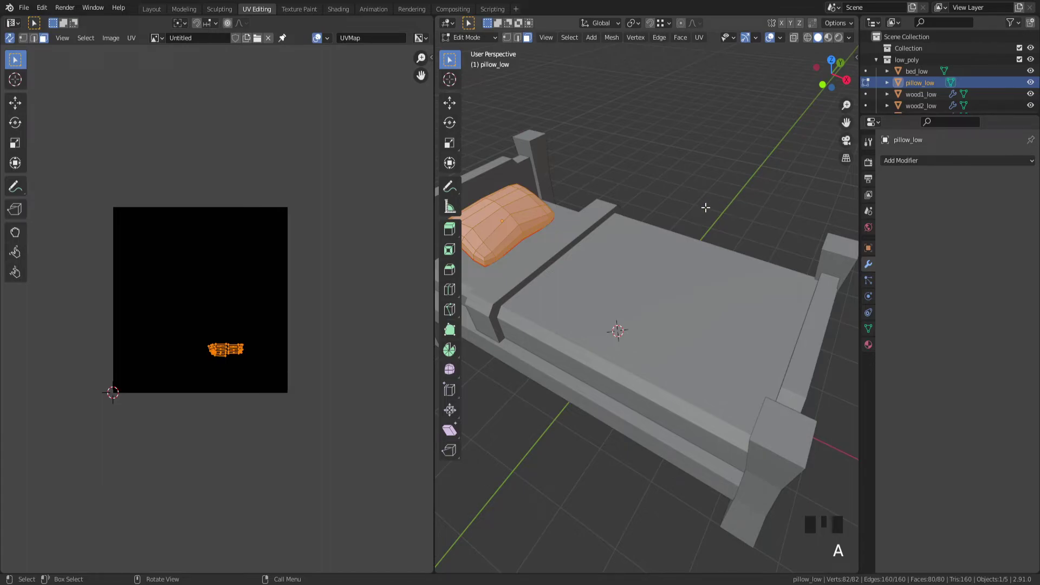
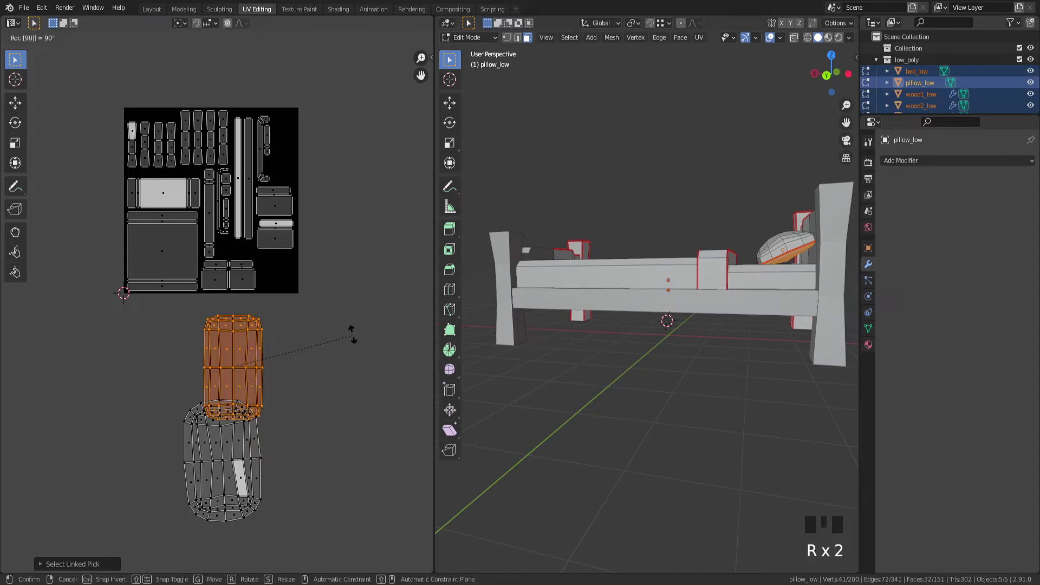
# Shrink the pillow islands to match the layout and set them at the bottom right.
pyautogui.press('g')
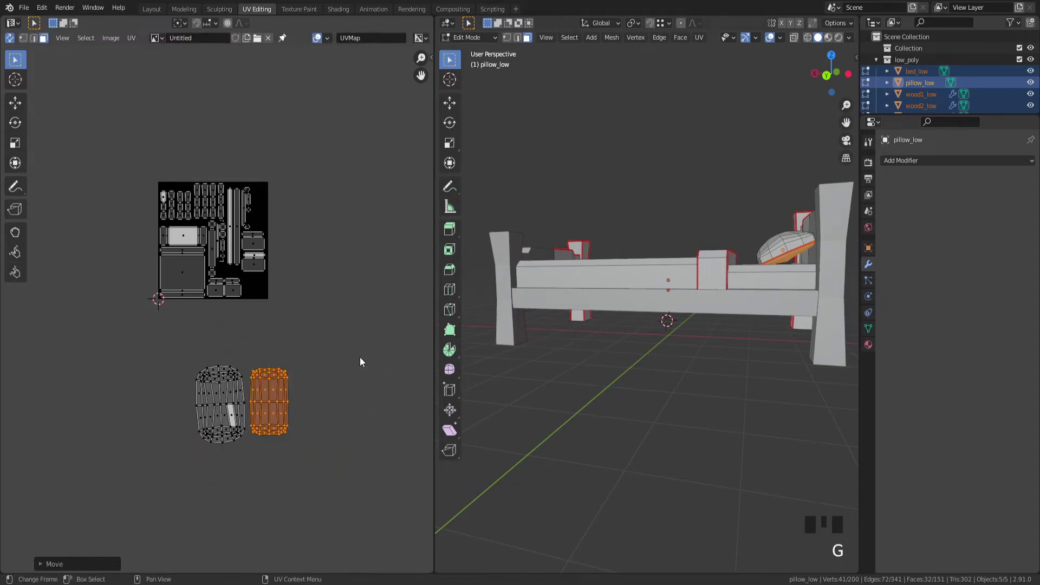
pyautogui.click(159, 488)
pyautogui.press('g')
pyautogui.press('s')
pyautogui.press('g')
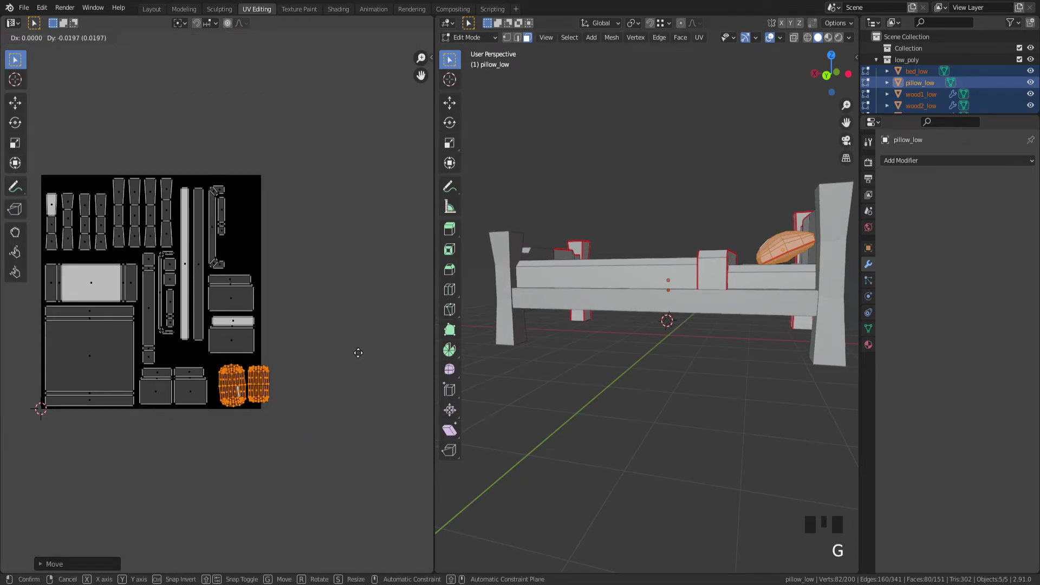
pyautogui.press('s')
pyautogui.press('g')
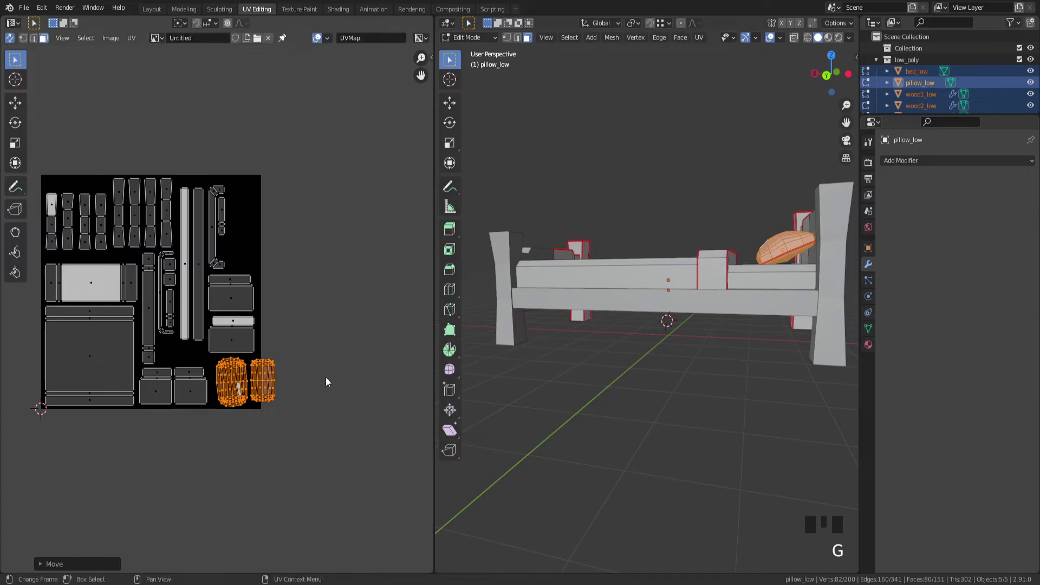
pyautogui.click(285, 387)
# Move and resize one pillow island into the free top-right space.
pyautogui.press('l')
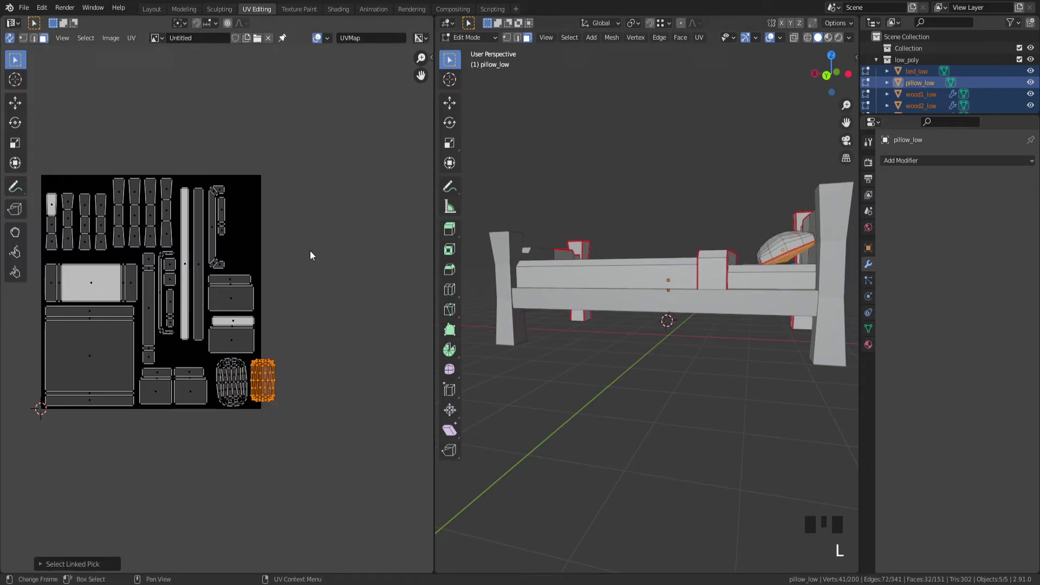
pyautogui.press('g')
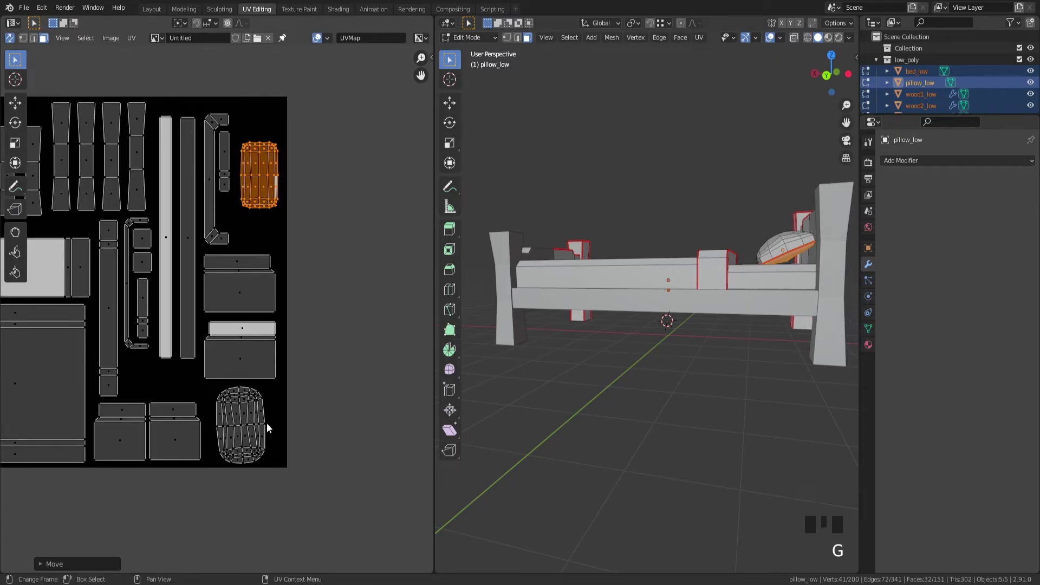
pyautogui.press('l')
pyautogui.press('s')
pyautogui.press('g')
pyautogui.press('g')
pyautogui.press('s')
pyautogui.press('g')
pyautogui.click(309, 163)
# Adjust the last island and nudge the whole layout into final position.
pyautogui.press('l')
pyautogui.press('g')
pyautogui.click(372, 221)
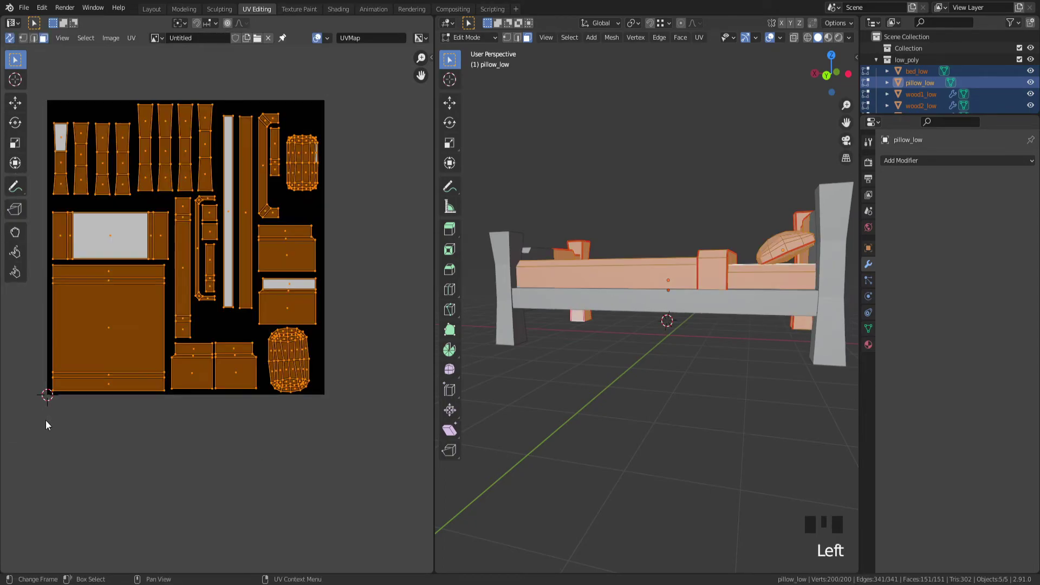
pyautogui.press('g')
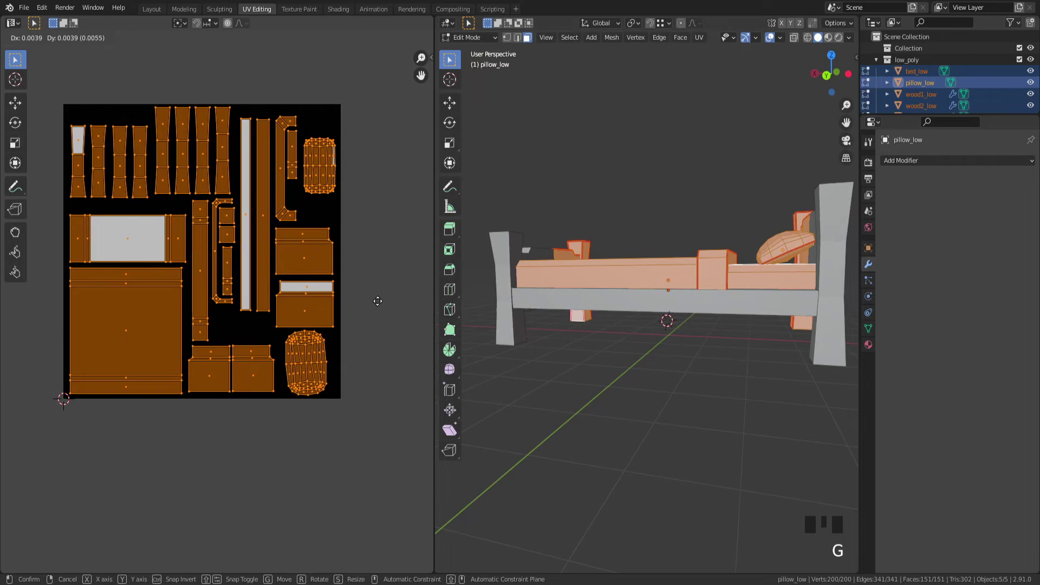
pyautogui.click(379, 276)
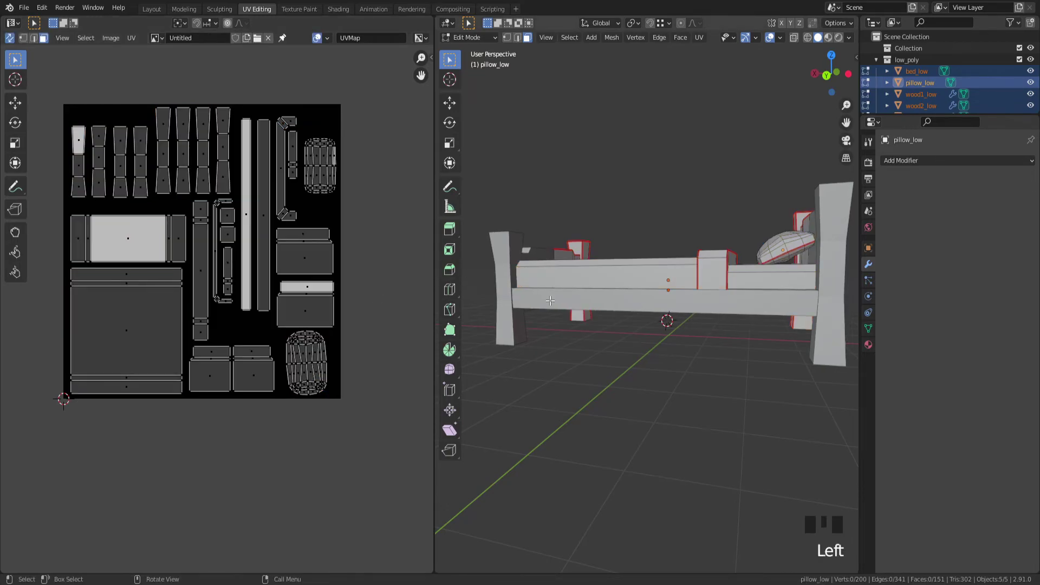
# Set the image type to Color Grid and preview it on the bed in Object Mode.
pyautogui.press('n')
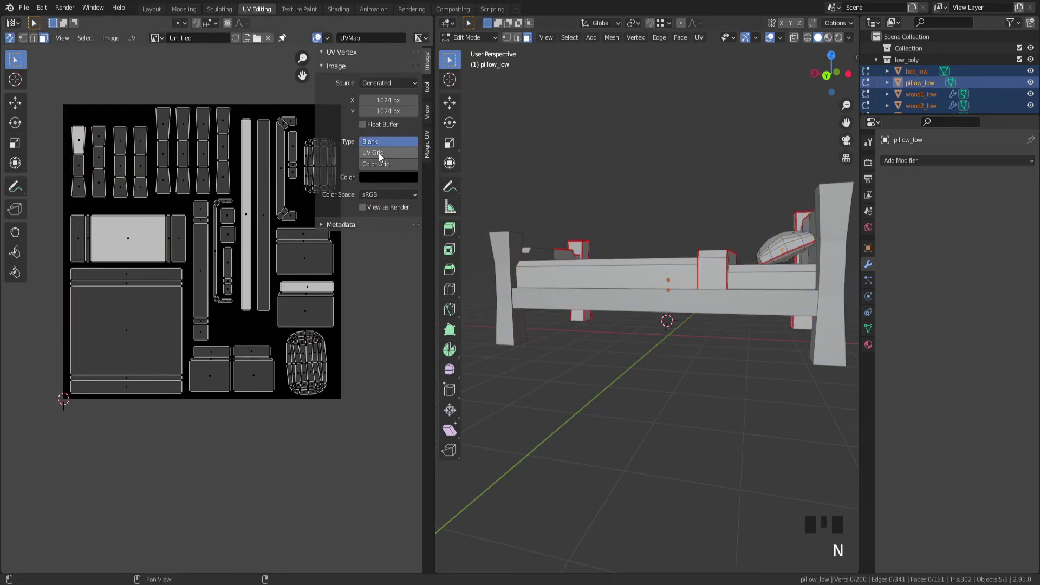
pyautogui.click(383, 163)
pyautogui.scroll(3)
pyautogui.moveTo(610, 291); pyautogui.dragTo(632, 338)
pyautogui.press('Tab')
pyautogui.press('z')
# Orbit around the bed to inspect the grid texture on every part, including the headboard.
pyautogui.moveTo(635, 388); pyautogui.dragTo(653, 352)
pyautogui.scroll(3)
pyautogui.moveTo(656, 349); pyautogui.dragTo(756, 342)
pyautogui.scroll(-3)
pyautogui.moveTo(706, 342); pyautogui.dragTo(720, 313)
pyautogui.scroll(3)
pyautogui.moveTo(605, 319); pyautogui.dragTo(853, 326)
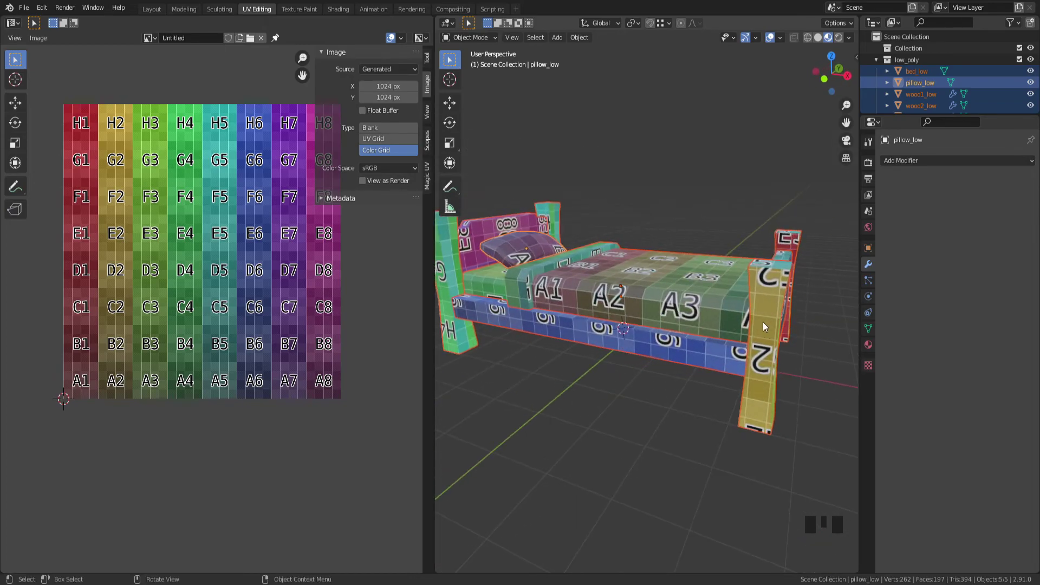